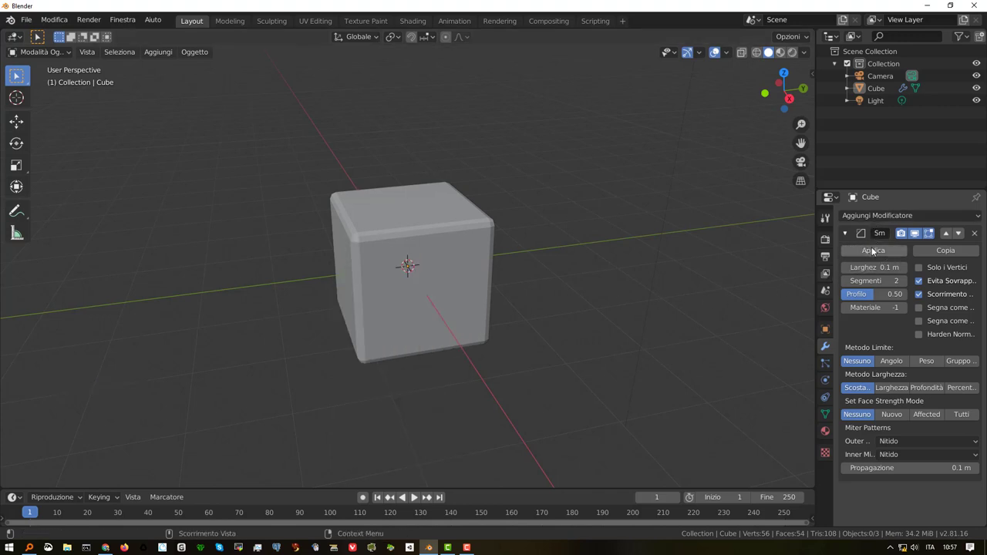
Step: Apply the Bevel modifier permanently and set the cube to Shade Smooth
{"action": "left_click", "coordinate": [876, 250]}
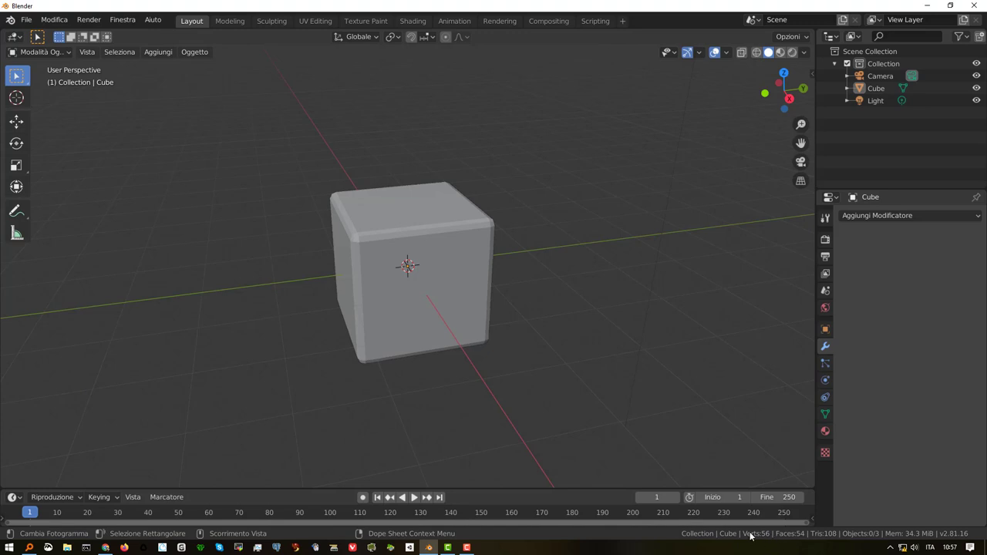
{"action": "right_click", "coordinate": [430, 254]}
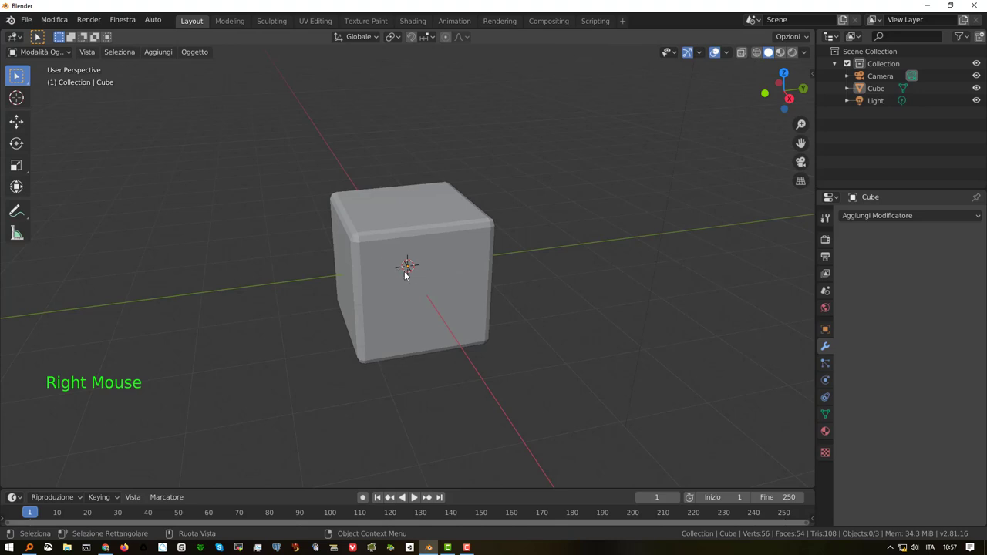
{"action": "left_click", "coordinate": [426, 252]}
{"action": "right_click", "coordinate": [438, 253]}
Step: Orbit the view around the smoothed, bevelled cube to inspect it
{"action": "middle_click", "coordinate": [428, 271]}
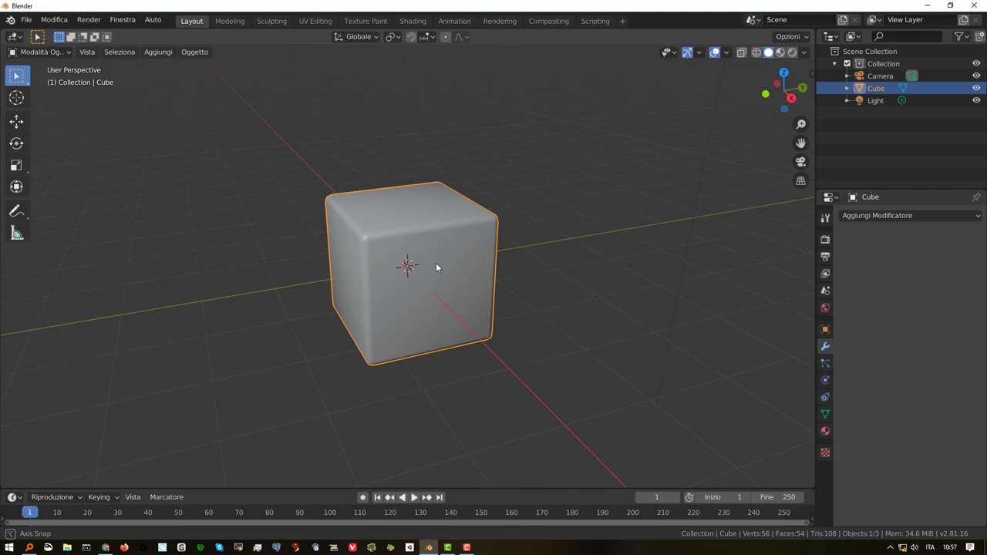
{"action": "middle_click", "coordinate": [427, 260]}
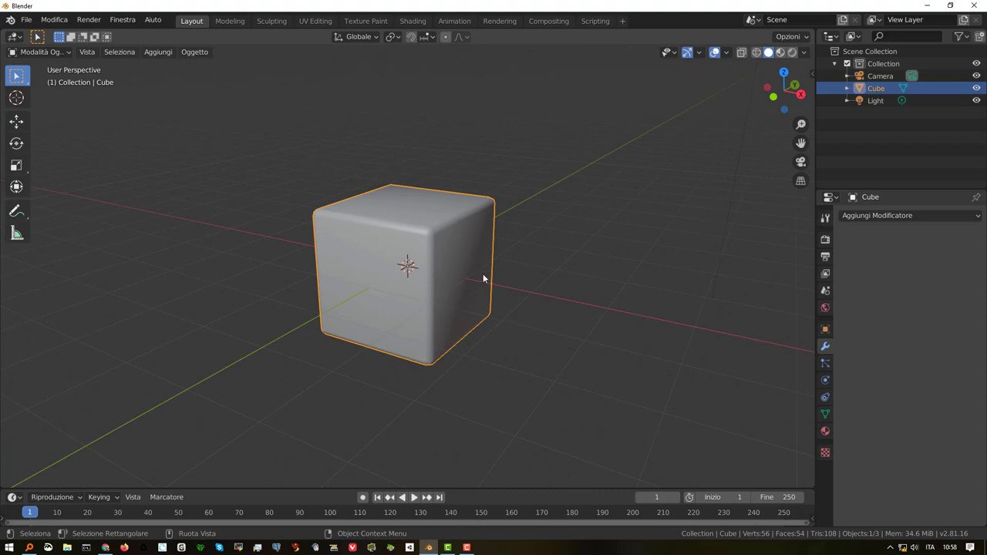
{"action": "middle_click", "coordinate": [473, 277]}
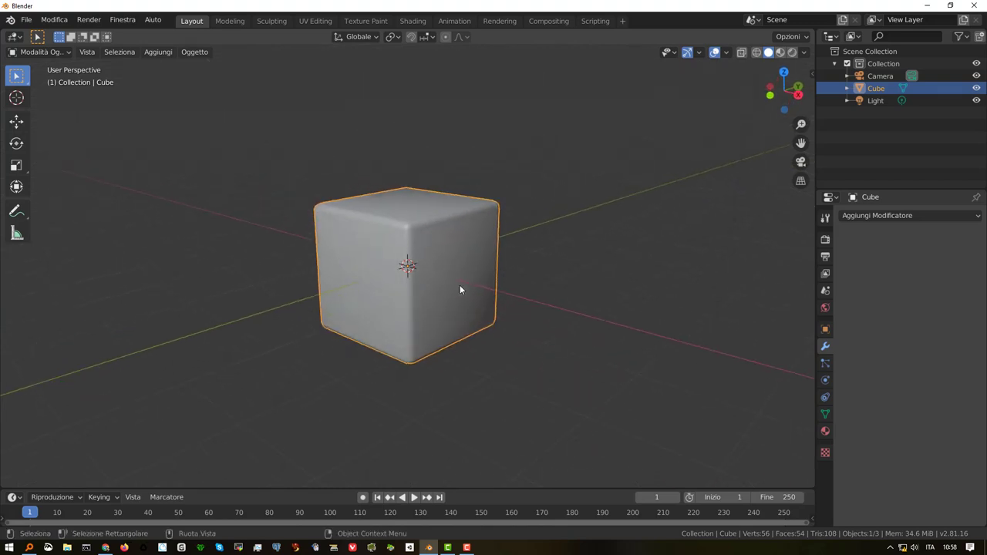
Step: Add a Cylinder mesh and change its cap fill type in the Add Cylinder panel
{"action": "key", "text": "shift+a"}
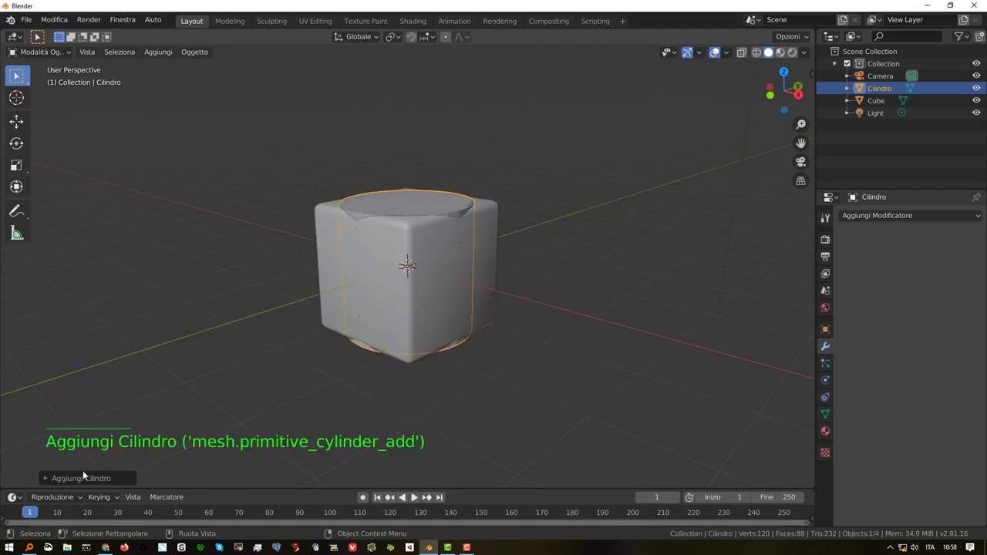
{"action": "left_click", "coordinate": [47, 483]}
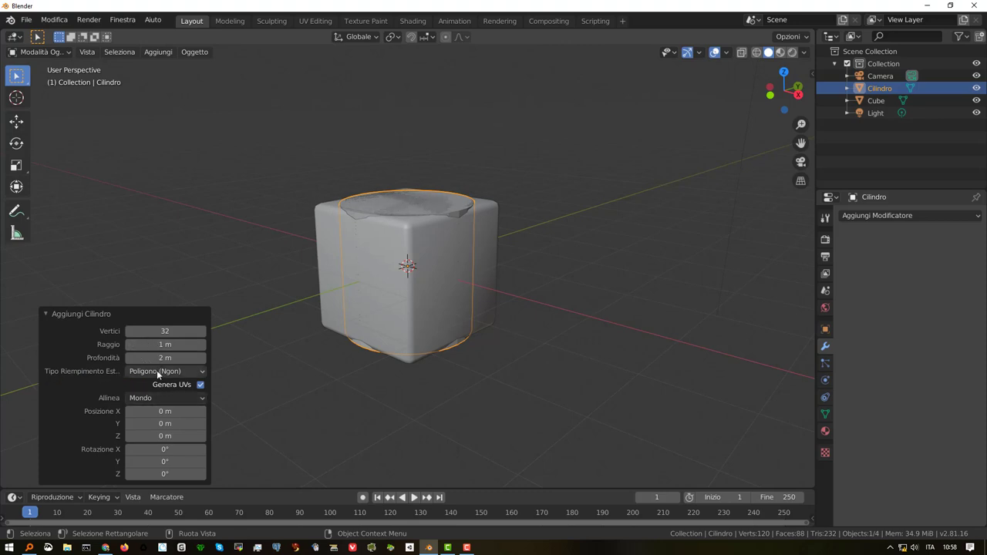
{"action": "left_click", "coordinate": [151, 370]}
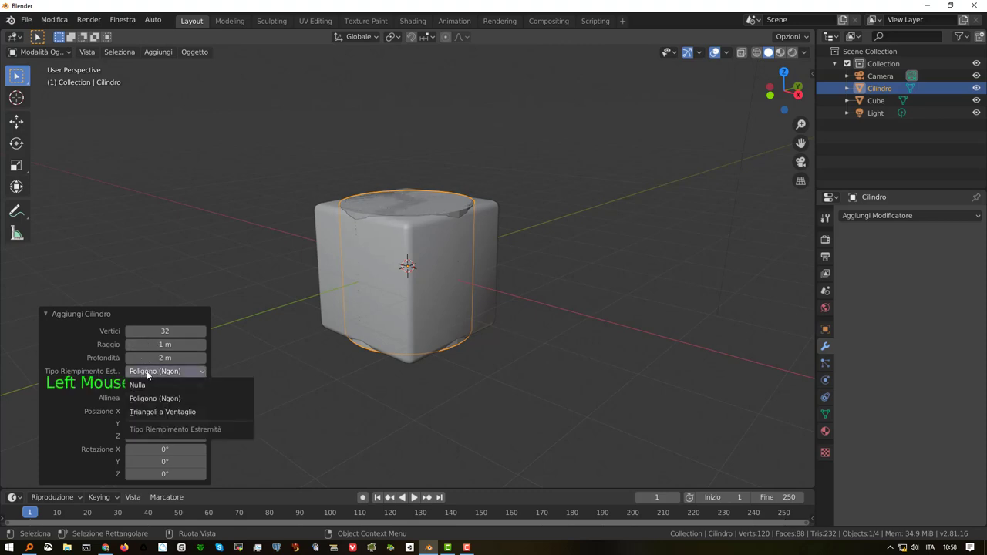
{"action": "left_click", "coordinate": [149, 387]}
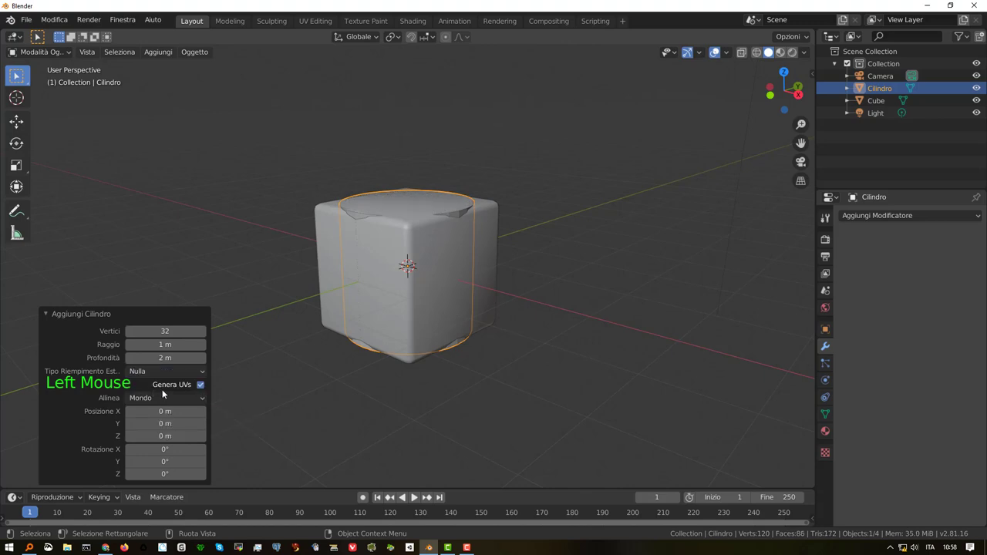
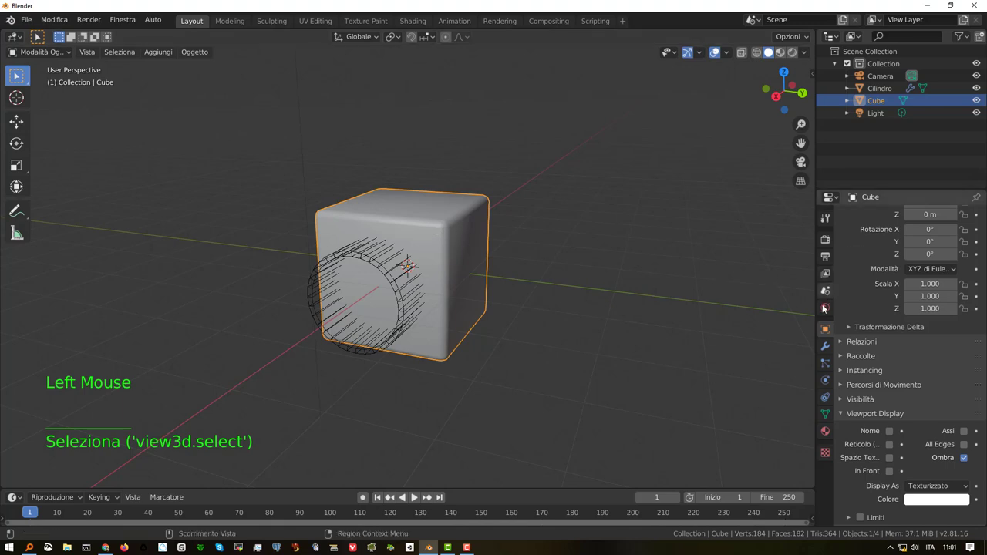
Step: Add a Boolean Difference modifier to the cube with Cilindro as the cutting object
{"action": "left_click", "coordinate": [829, 351]}
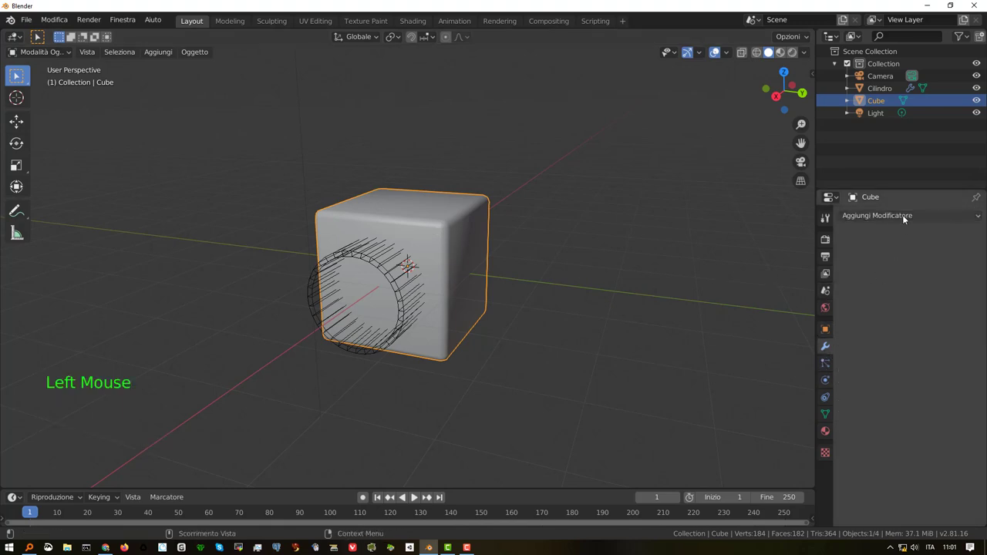
{"action": "left_click", "coordinate": [908, 216]}
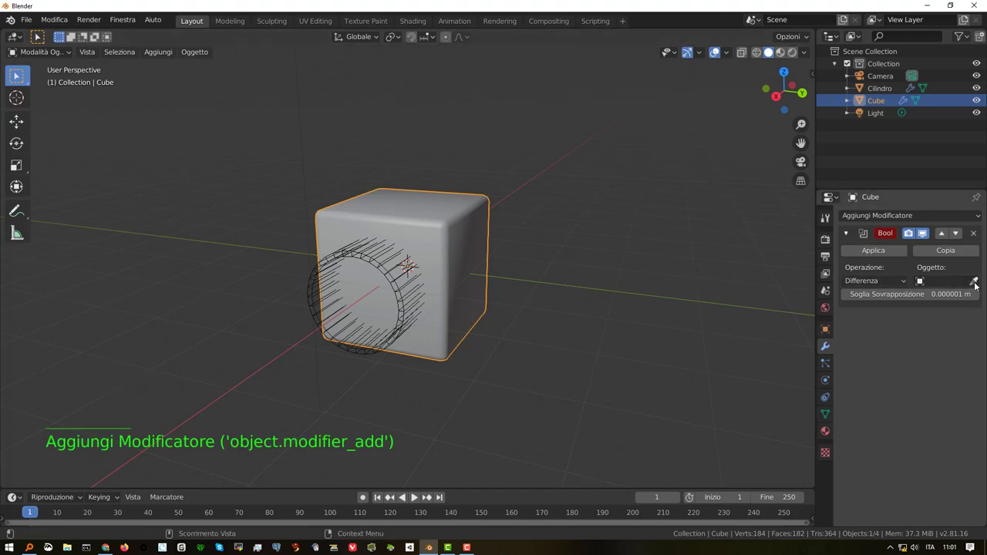
{"action": "left_click", "coordinate": [975, 284]}
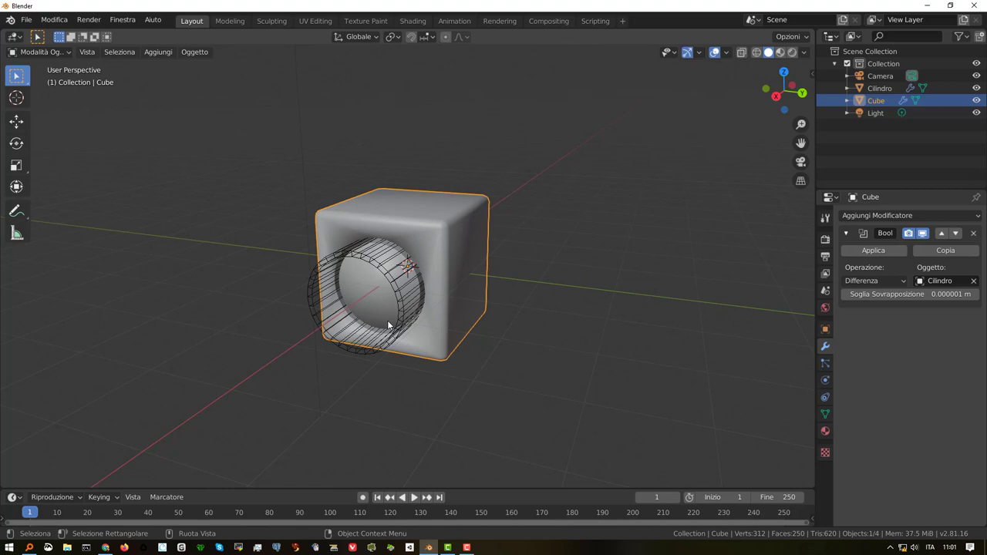
{"action": "middle_click", "coordinate": [400, 287]}
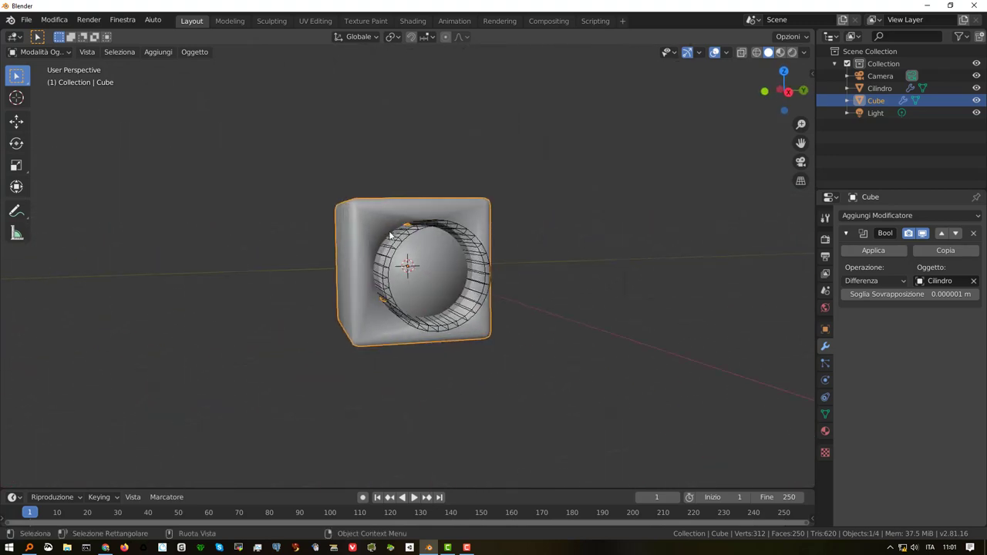
{"action": "middle_click", "coordinate": [470, 267]}
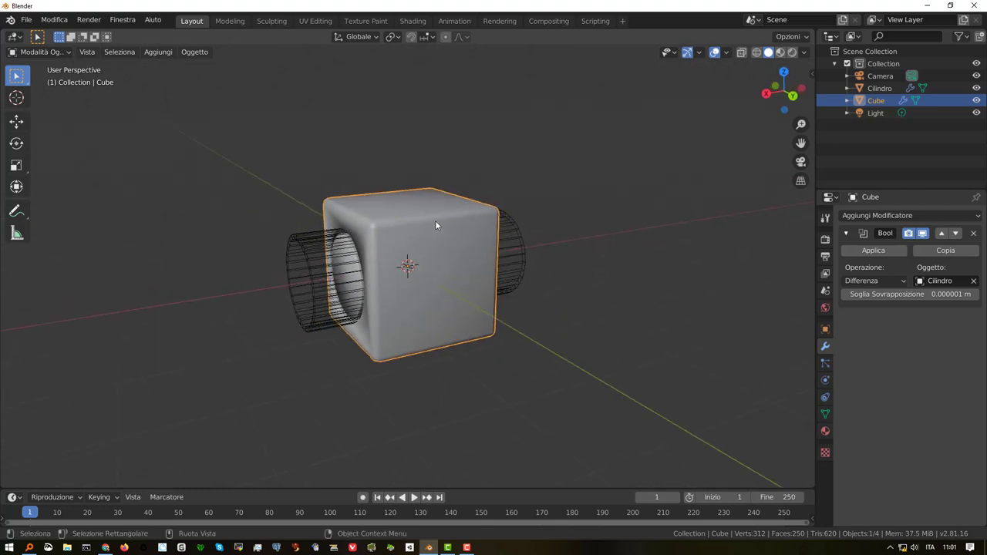
Step: Enable Auto Smooth under Normals in the cube's Object Data properties and check the hole's shading
{"action": "left_click", "coordinate": [440, 221]}
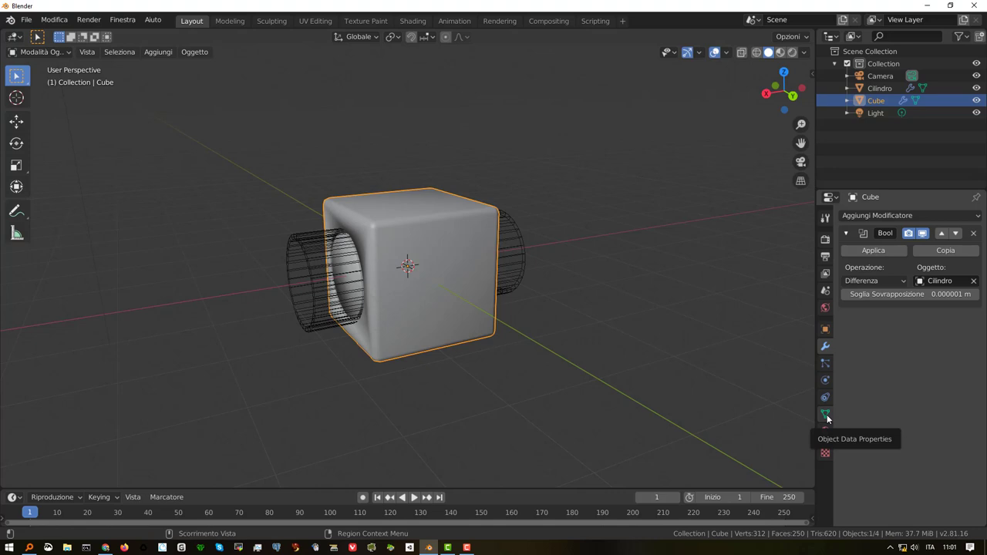
{"action": "left_click", "coordinate": [830, 417]}
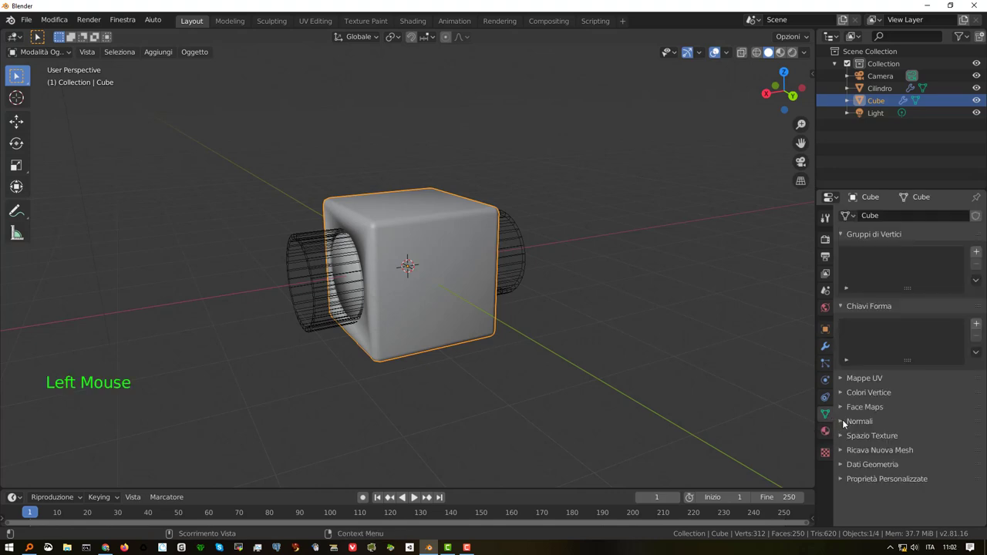
{"action": "left_click", "coordinate": [847, 423]}
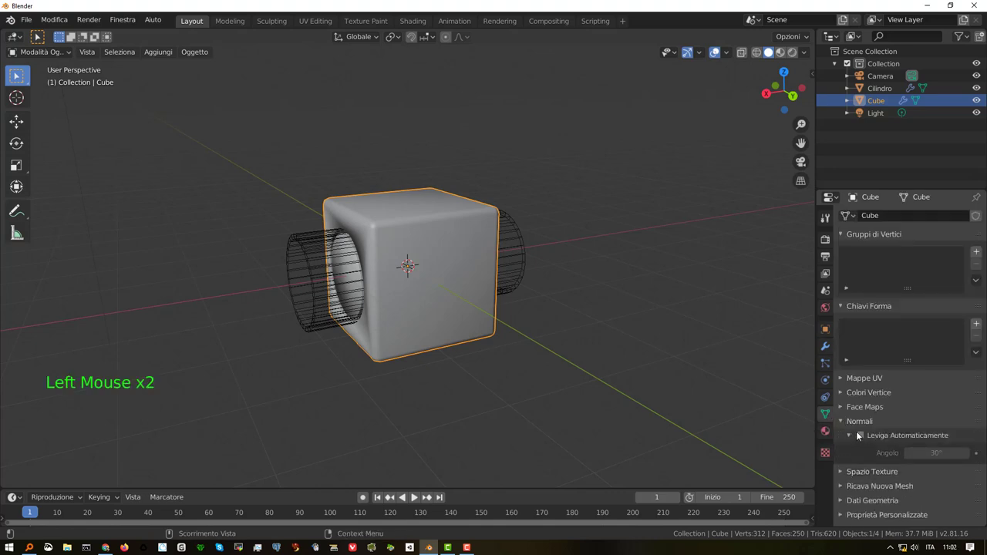
{"action": "left_click", "coordinate": [863, 436]}
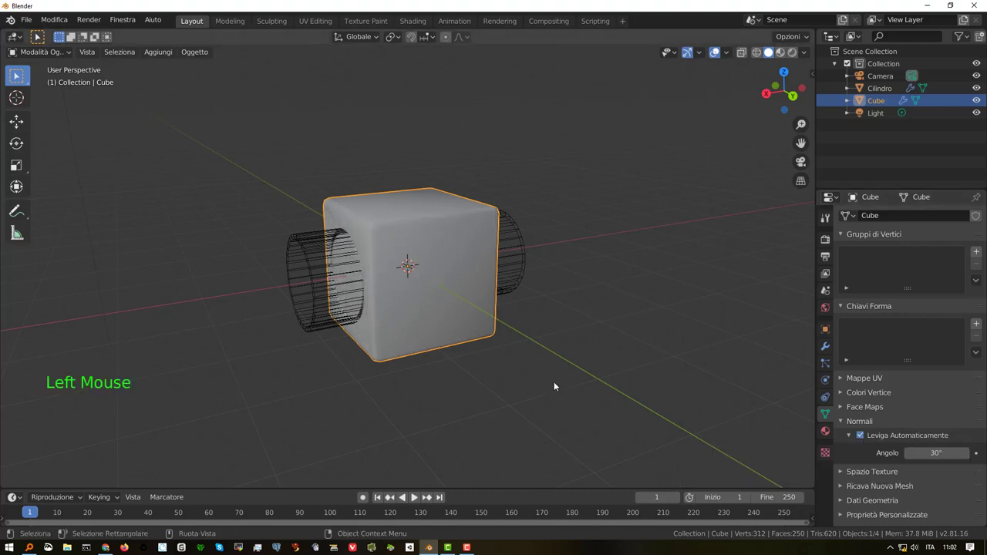
{"action": "middle_click", "coordinate": [408, 267]}
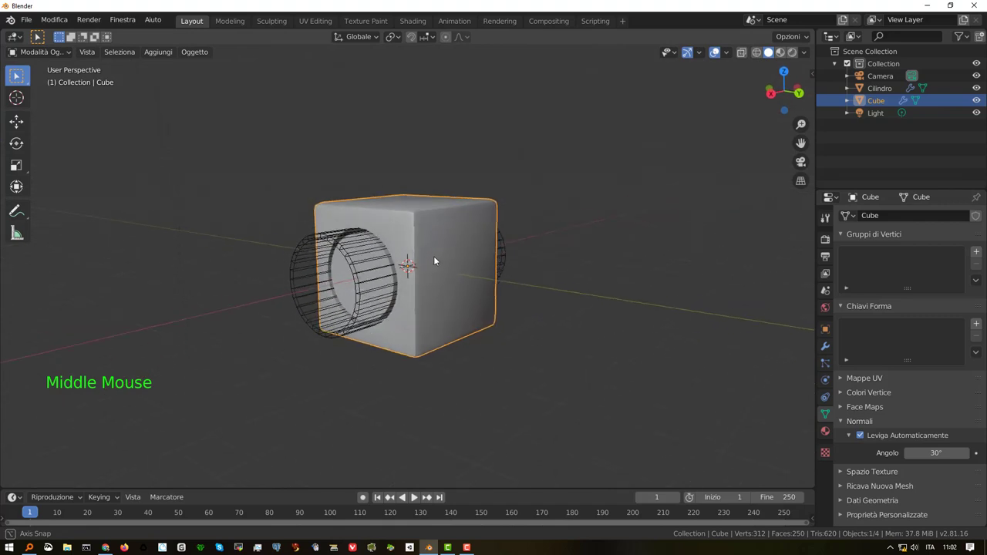
{"action": "middle_click", "coordinate": [398, 259]}
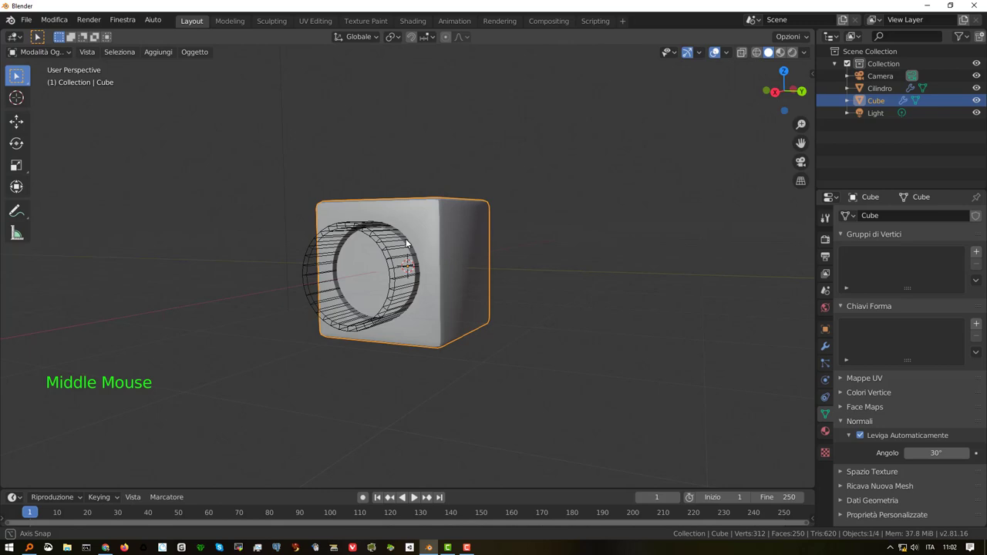
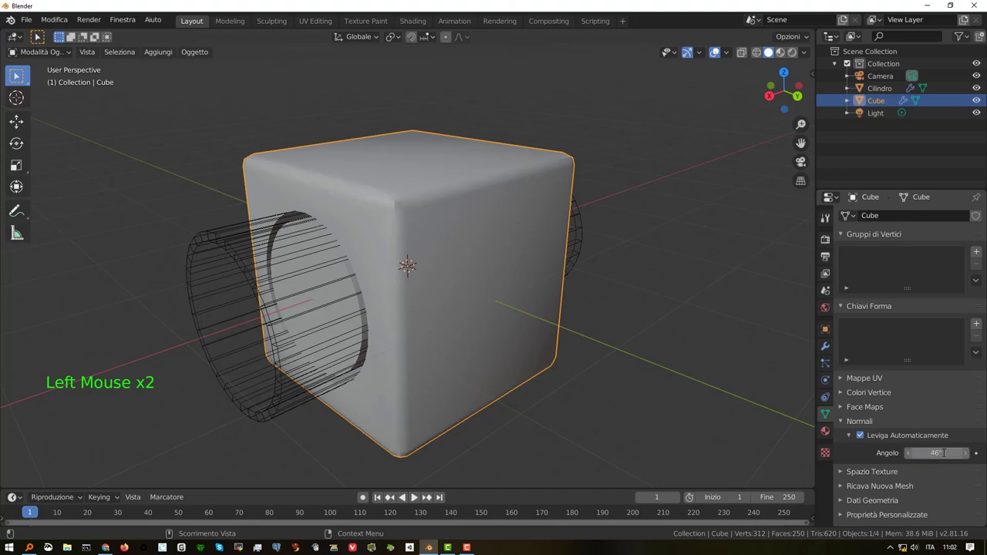
Step: Orbit around the cube to check its shading with the 60° Auto Smooth angle, then select it
{"action": "middle_click", "coordinate": [460, 261]}
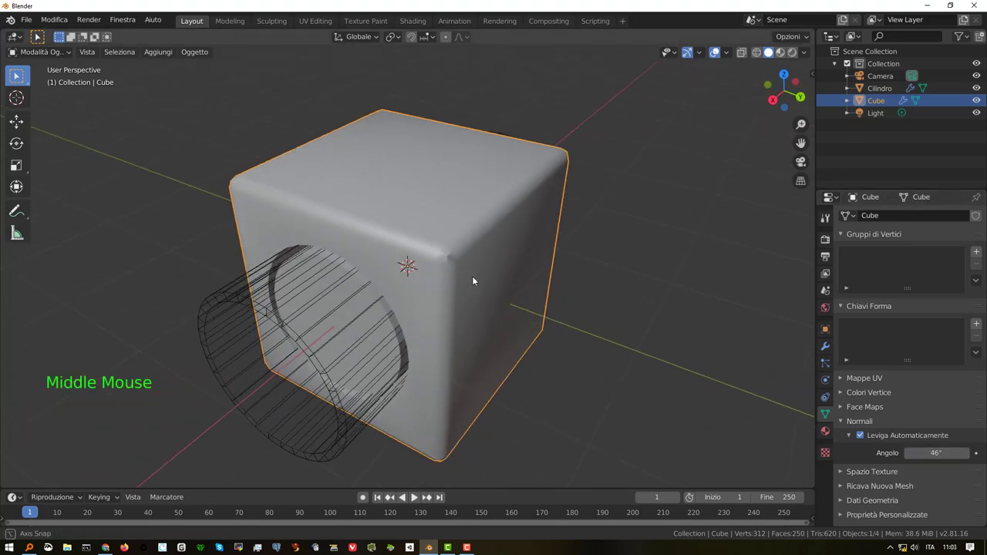
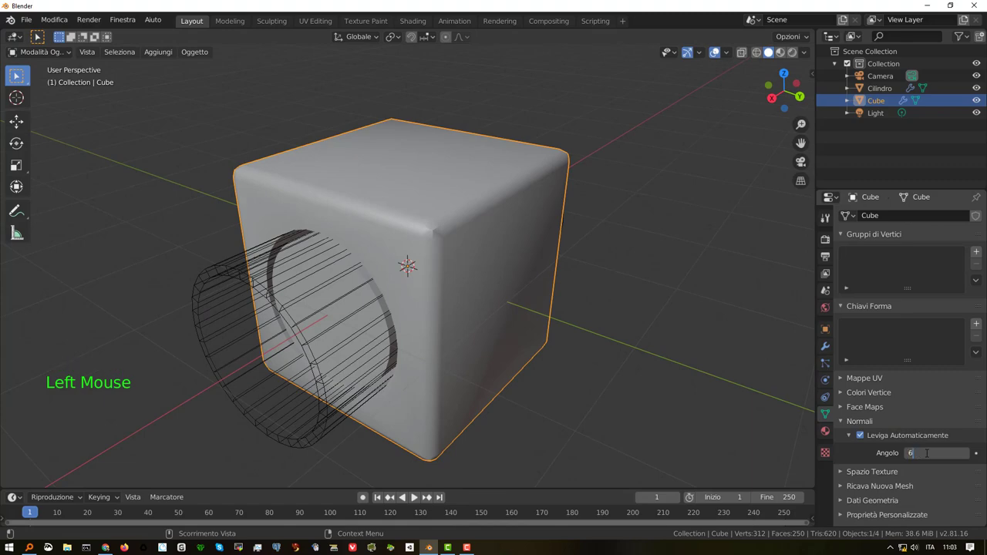
{"action": "middle_click", "coordinate": [442, 306]}
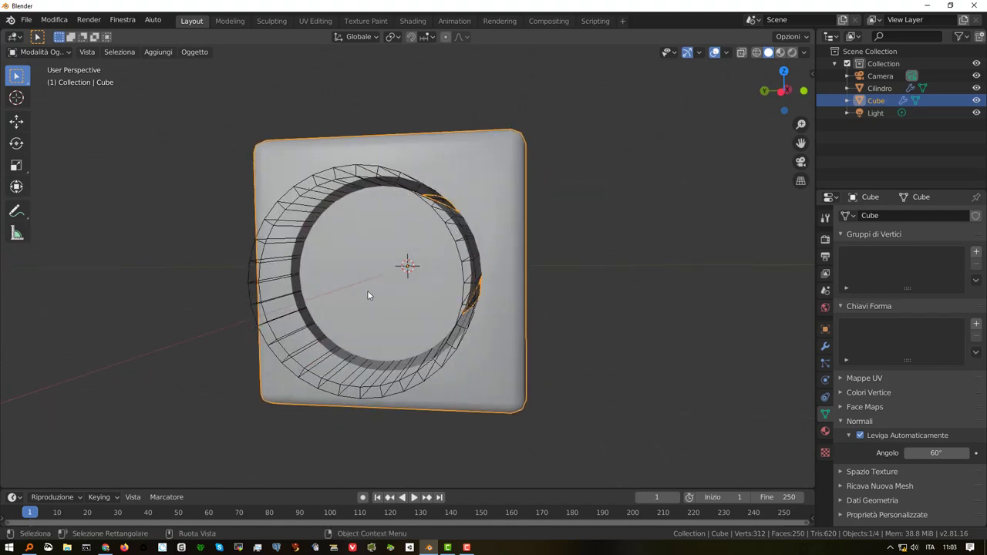
{"action": "middle_click", "coordinate": [375, 289]}
{"action": "middle_click", "coordinate": [423, 283]}
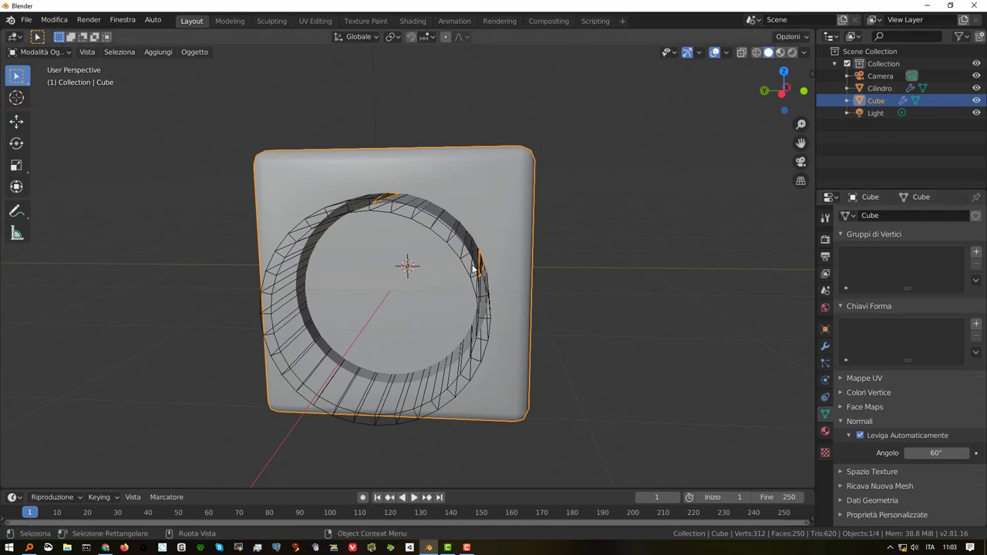
{"action": "left_click", "coordinate": [445, 232]}
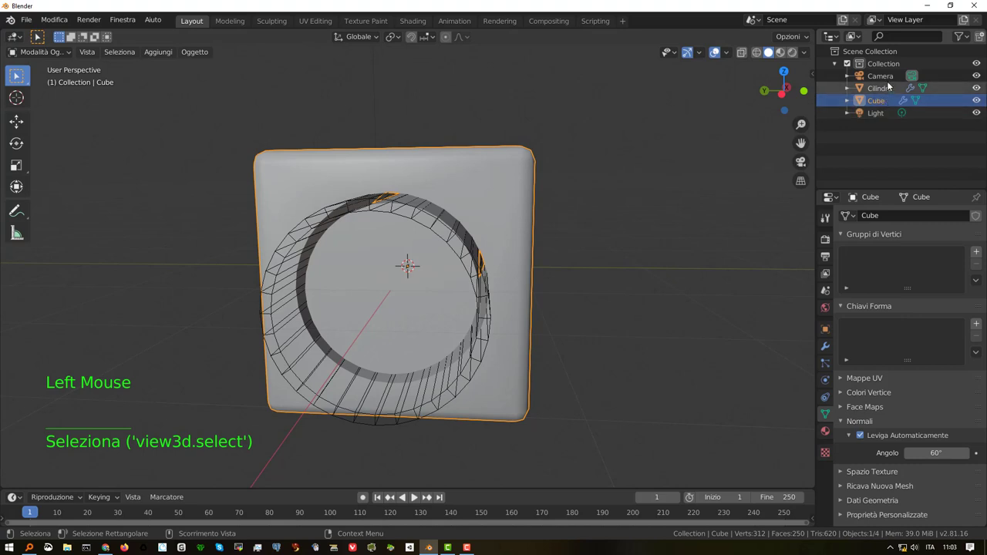
Step: Select Cilindro and then Cube to review the cutter's Solidify and the cube's Boolean, orbiting around the hole
{"action": "left_click", "coordinate": [885, 89]}
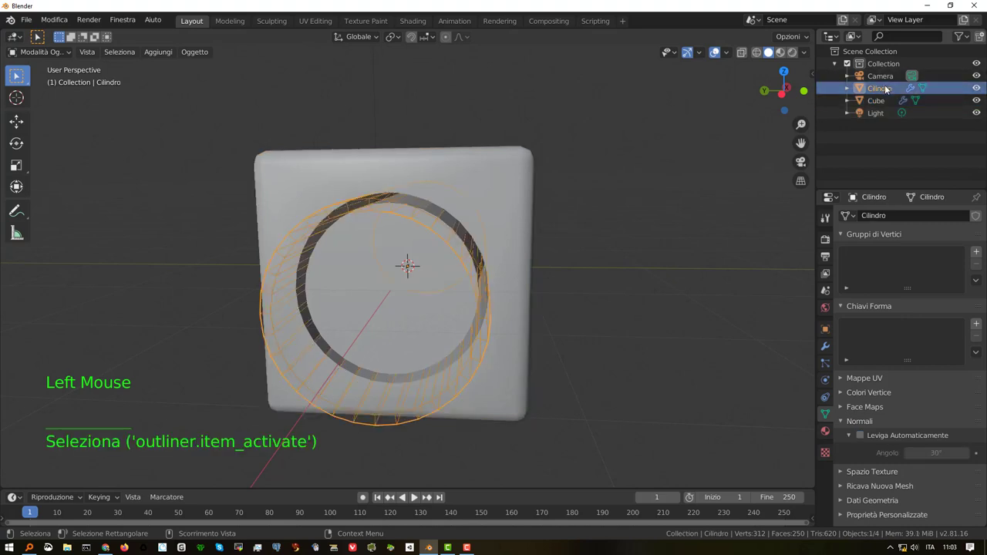
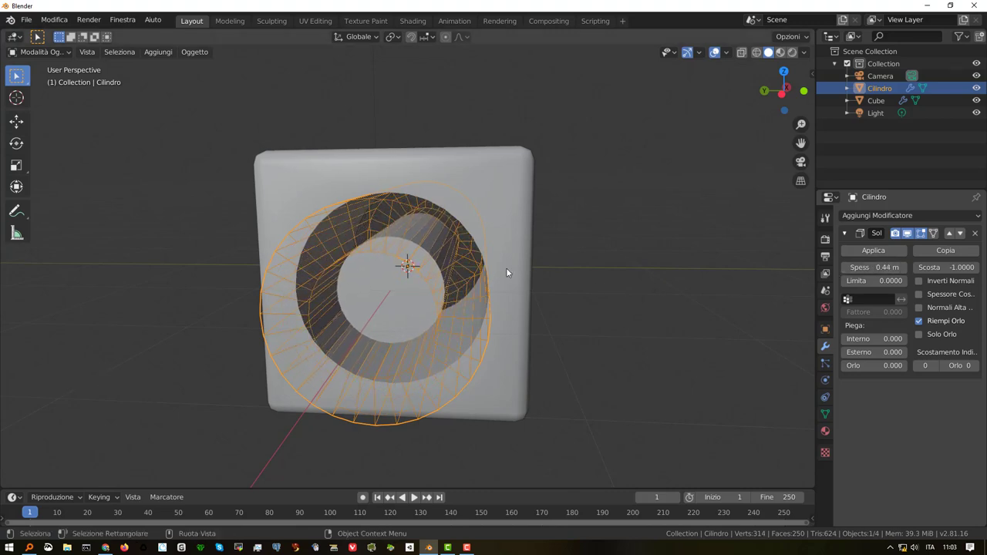
{"action": "left_click", "coordinate": [424, 258]}
{"action": "middle_click", "coordinate": [475, 233]}
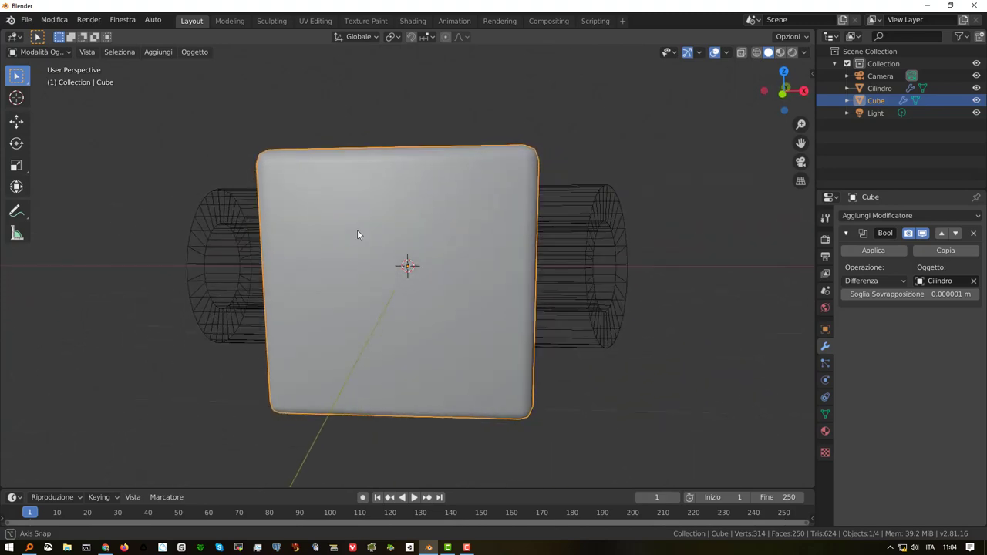
{"action": "middle_click", "coordinate": [430, 221]}
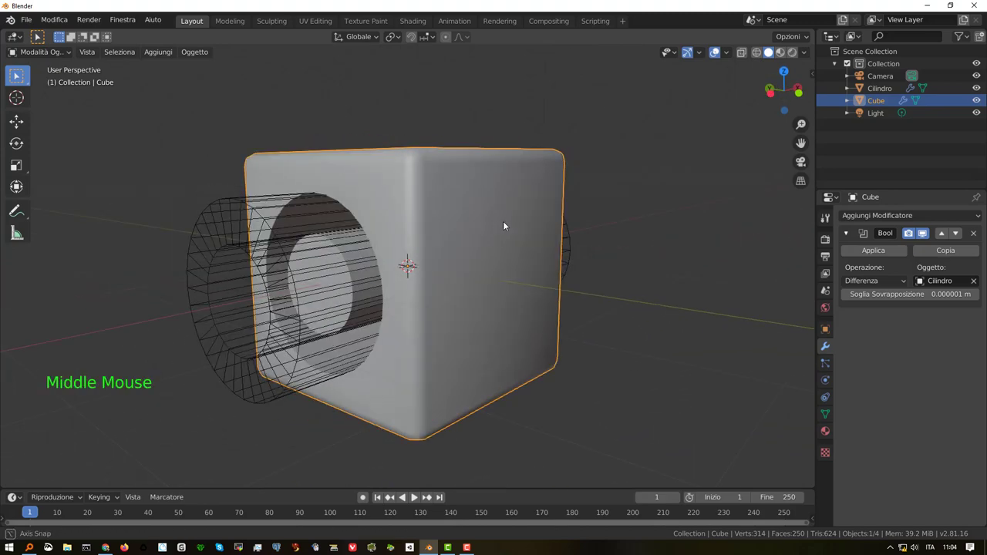
{"action": "scroll", "scroll_direction": "down", "scroll_amount": 3}
{"action": "middle_click", "coordinate": [540, 235]}
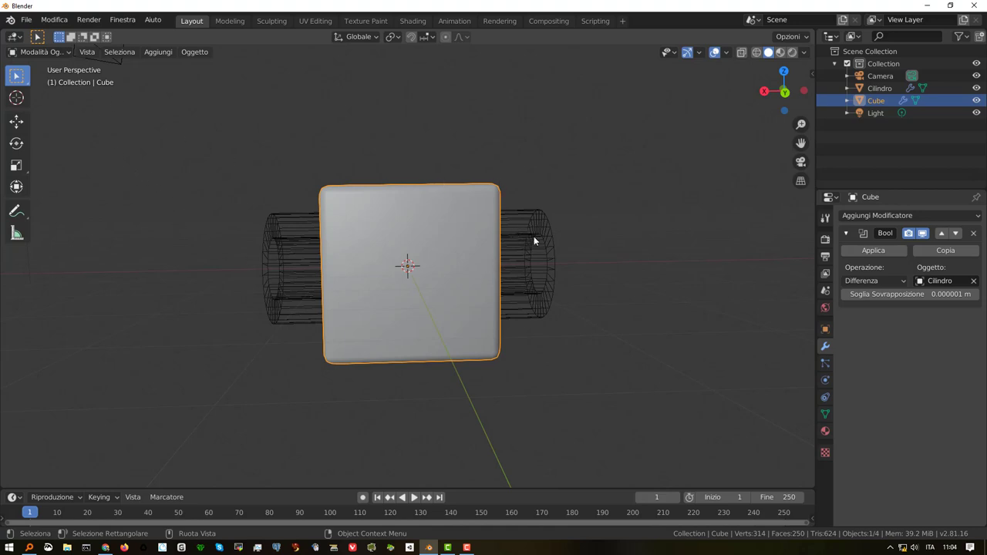
Step: Rotate the cylinder cutter slightly so it runs through the cube at a tilt
{"action": "left_click", "coordinate": [534, 230]}
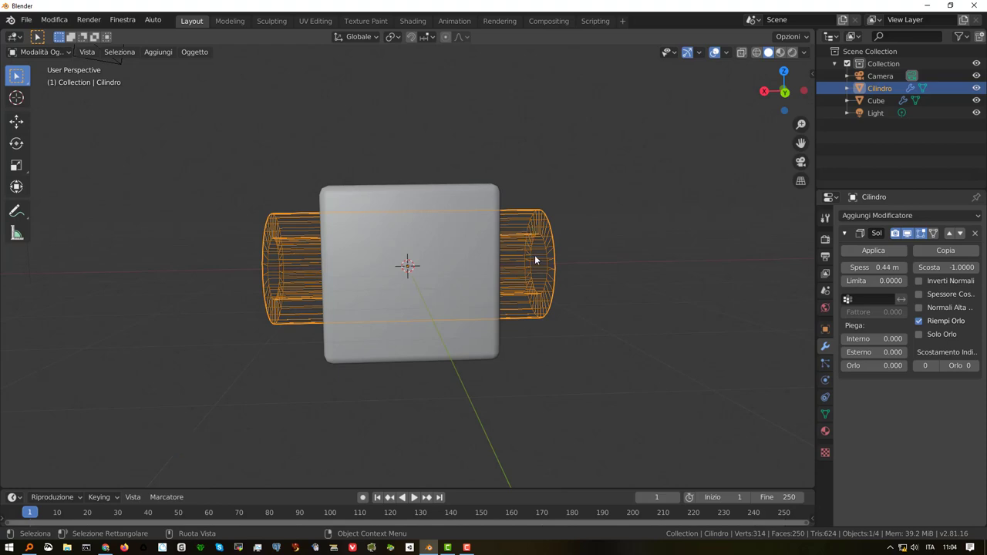
{"action": "key", "text": "r"}
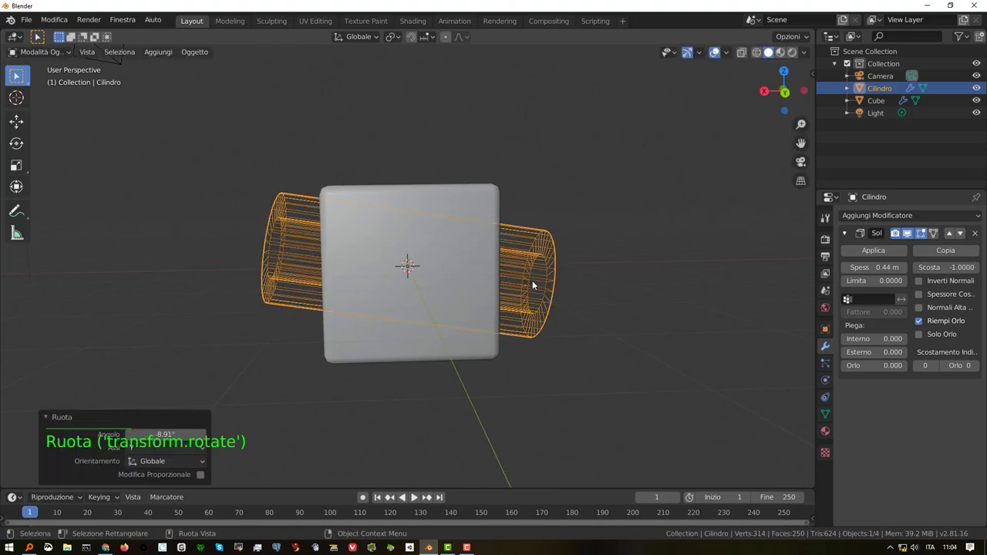
{"action": "middle_click", "coordinate": [438, 264]}
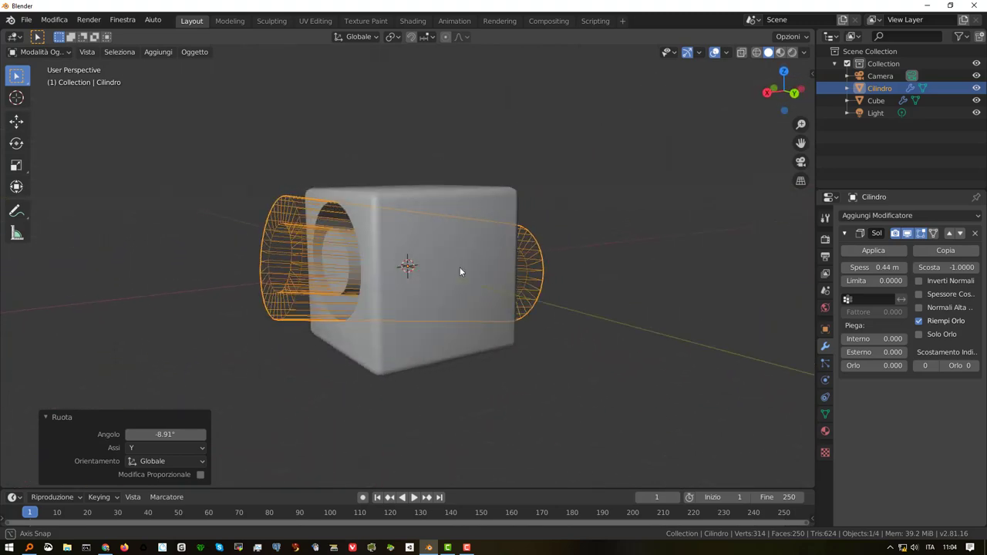
{"action": "middle_click", "coordinate": [456, 251]}
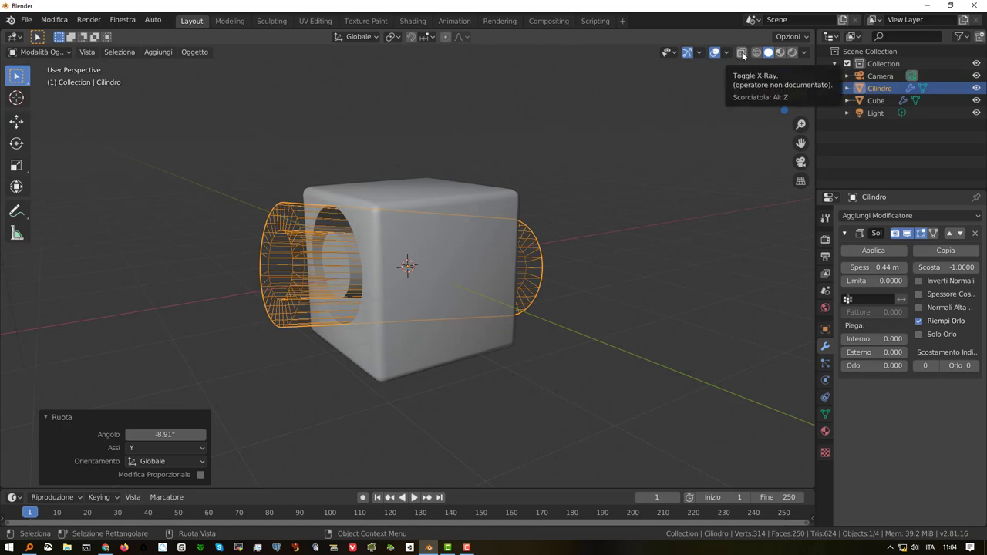
Step: Toggle X-Ray to see the cutter through the cube, briefly enter Edit Mode, then deselect and inspect
{"action": "left_click", "coordinate": [719, 46]}
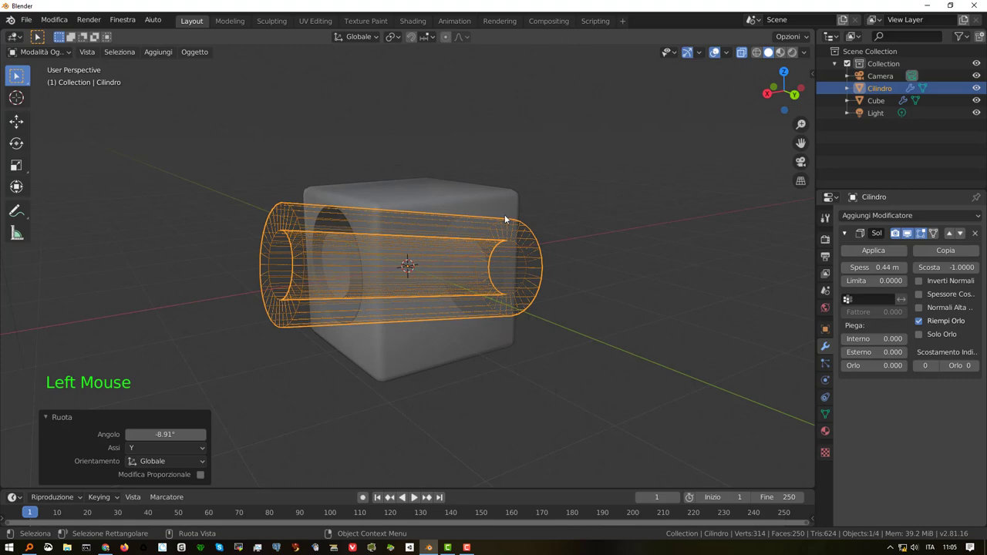
{"action": "key", "text": "Tab"}
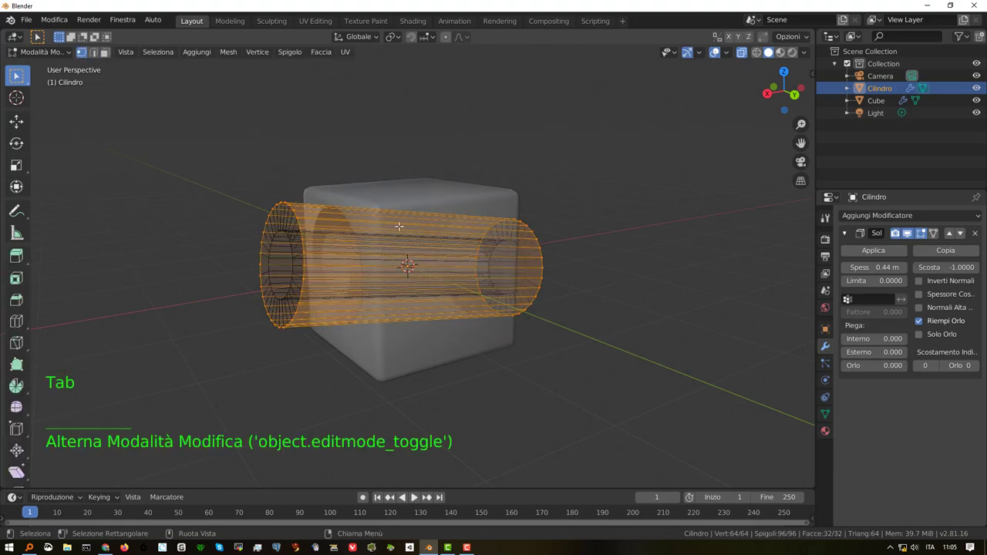
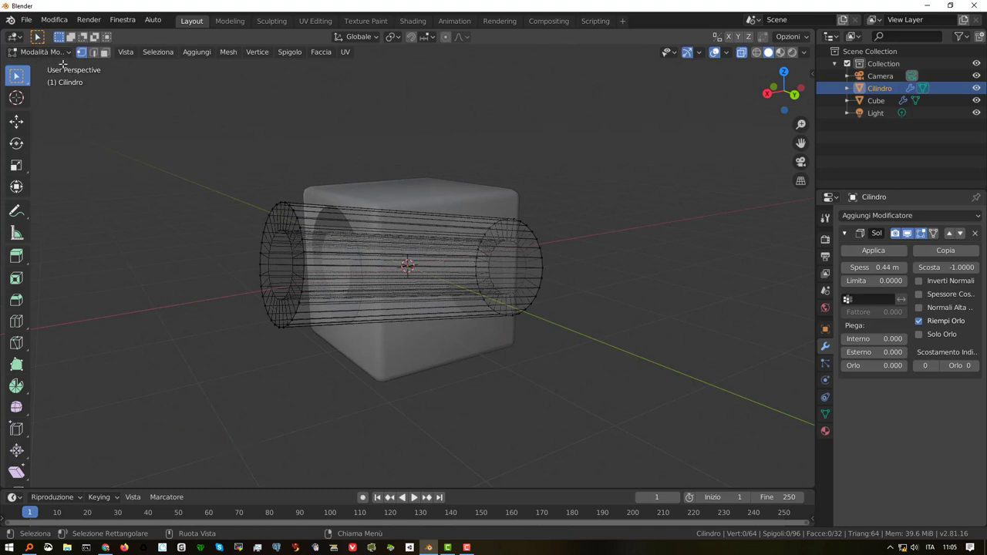
{"action": "key", "text": "Tab"}
{"action": "left_click", "coordinate": [52, 51]}
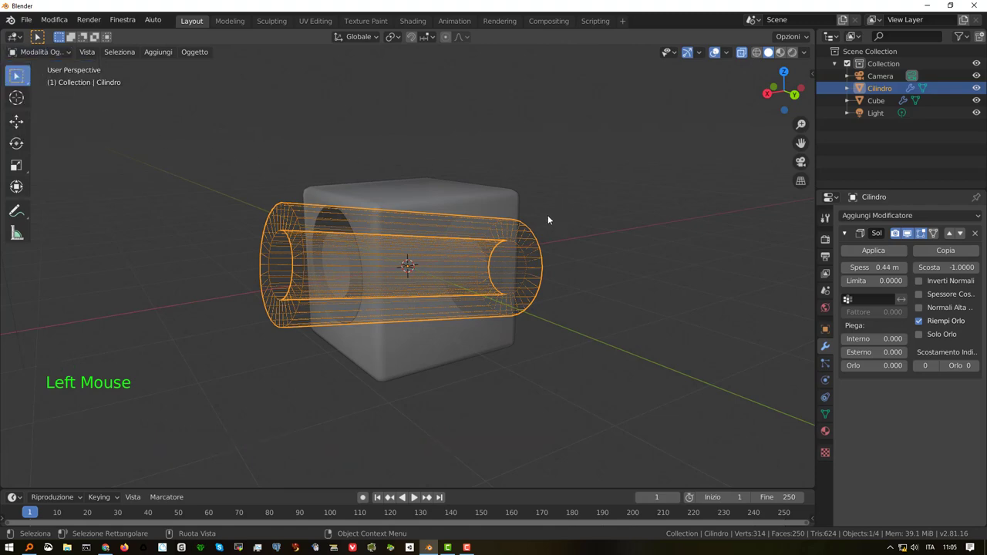
{"action": "left_click", "coordinate": [634, 236]}
{"action": "middle_click", "coordinate": [462, 273]}
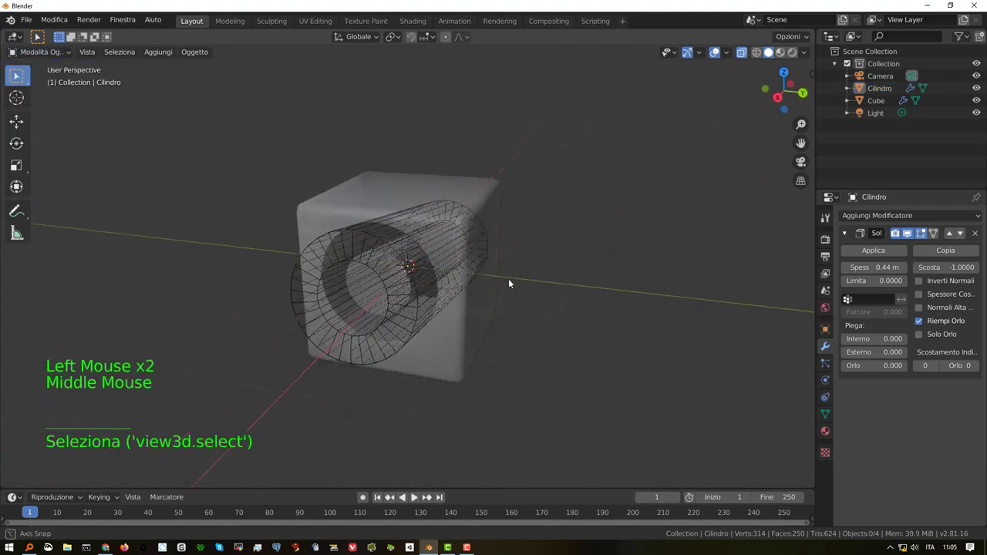
{"action": "middle_click", "coordinate": [450, 261]}
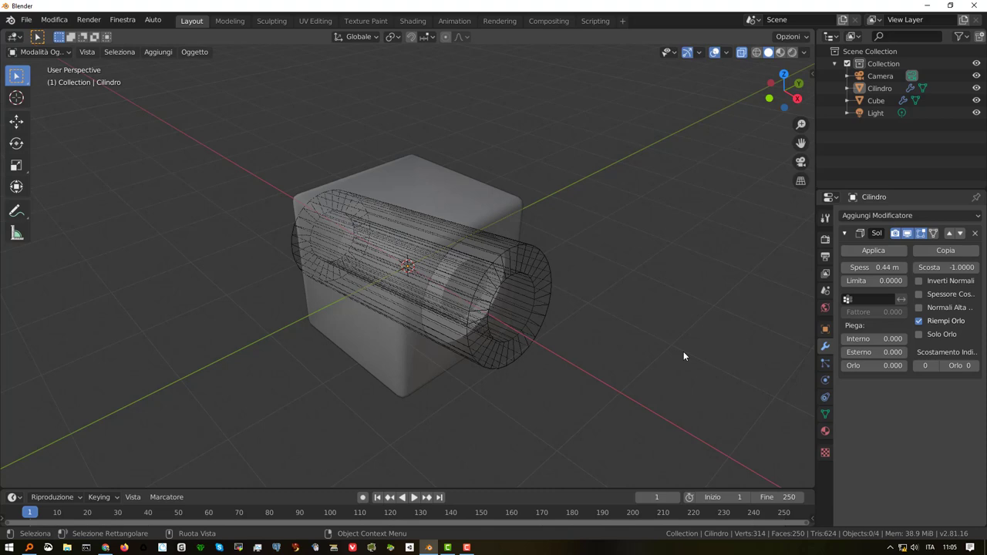
Step: Set Cilindro's Viewport Display to Solid and then Bounds so only its bounding box shows
{"action": "left_click", "coordinate": [719, 46]}
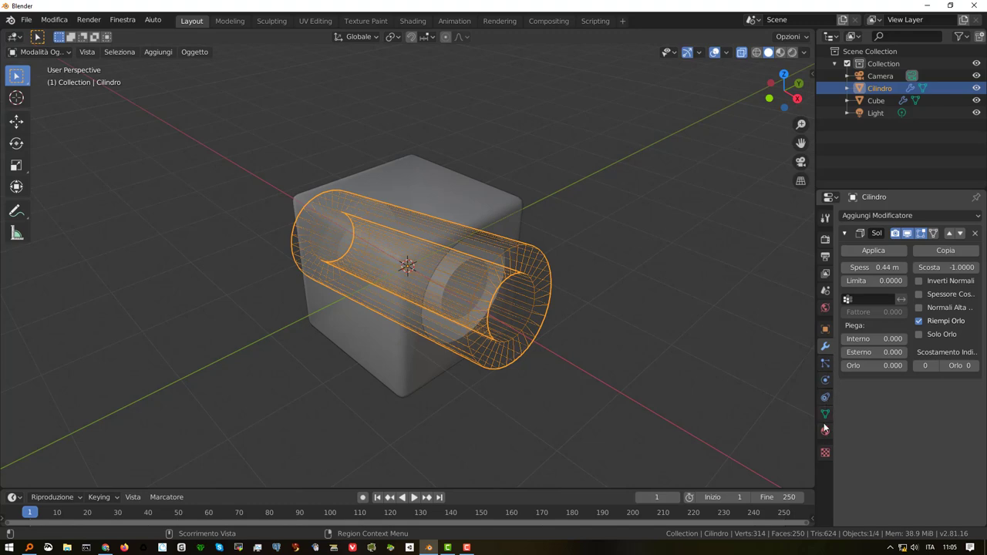
{"action": "left_click", "coordinate": [720, 47]}
{"action": "scroll", "scroll_direction": "down", "scroll_amount": 3}
{"action": "scroll", "scroll_direction": "down", "scroll_amount": 3}
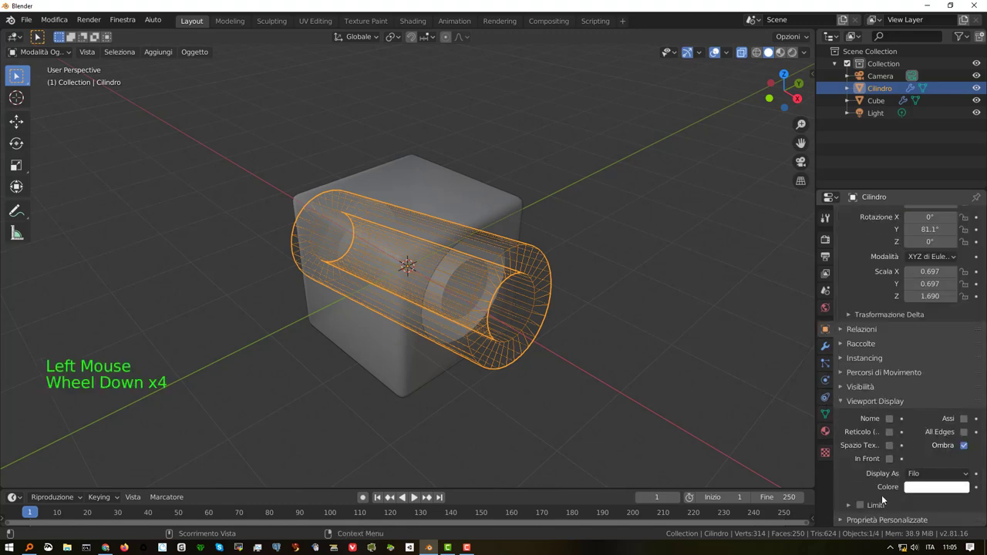
{"action": "scroll", "scroll_direction": "down", "scroll_amount": 3}
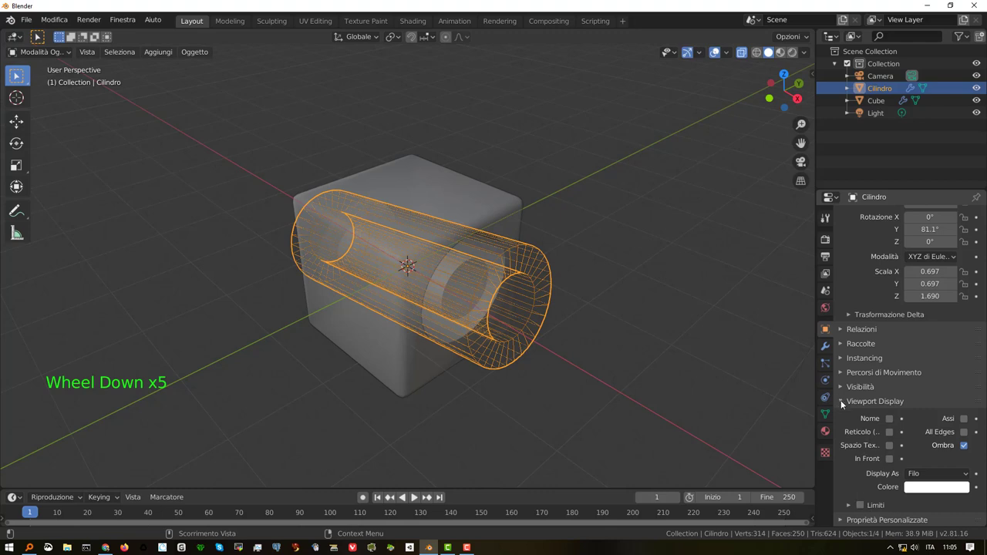
{"action": "left_click", "coordinate": [719, 47]}
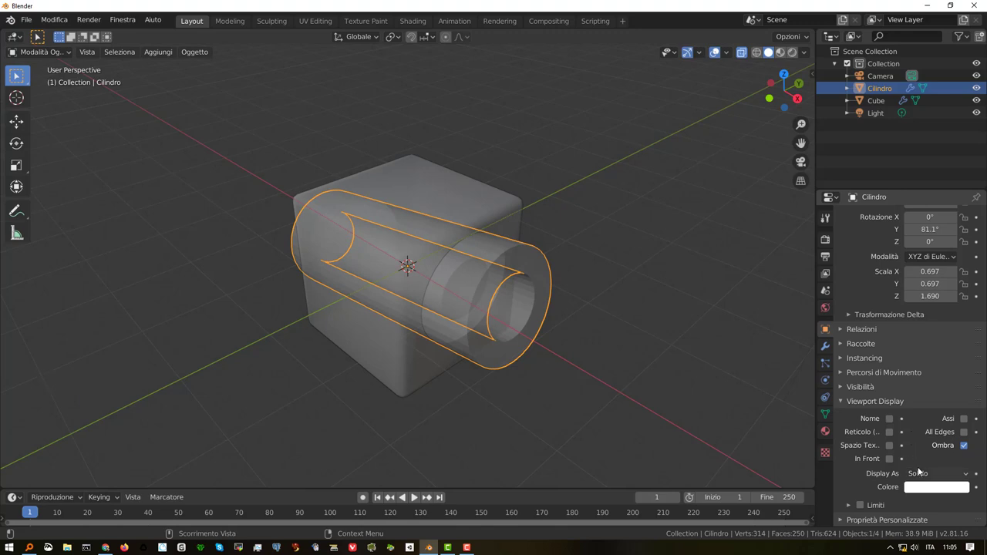
{"action": "left_click", "coordinate": [719, 46]}
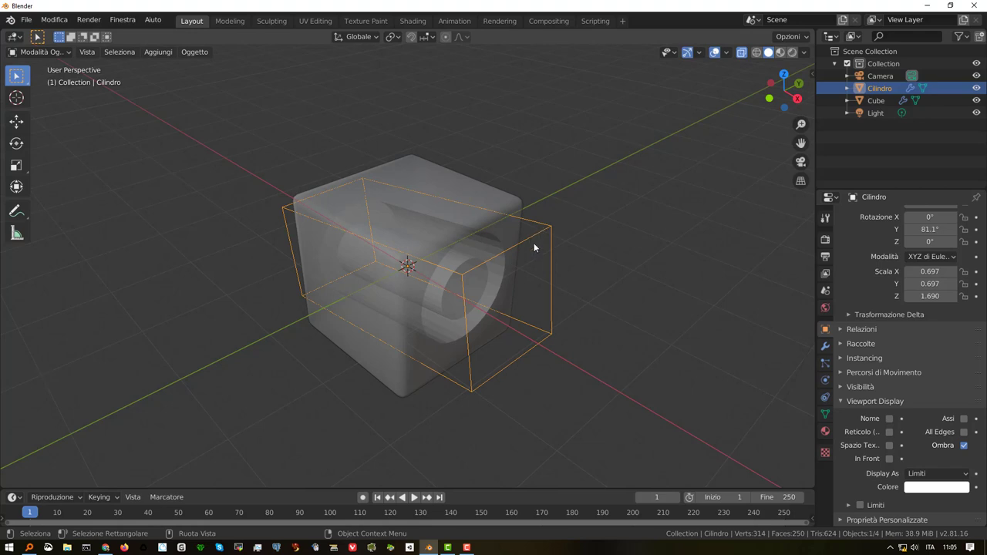
{"action": "scroll", "scroll_direction": "down", "scroll_amount": 3}
Step: Orbit around the cube to inspect the hole from the side, below and front
{"action": "middle_click", "coordinate": [719, 46]}
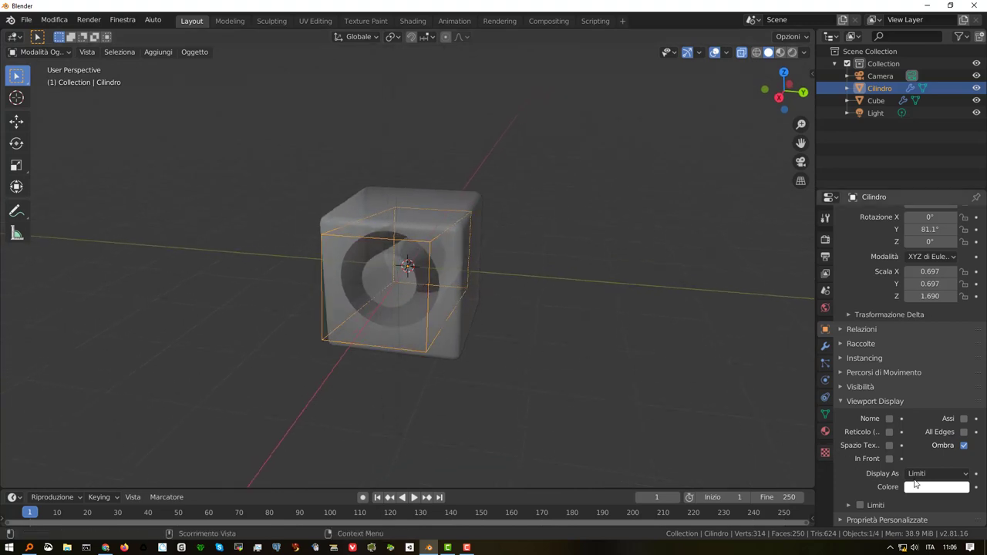
{"action": "middle_click", "coordinate": [720, 46]}
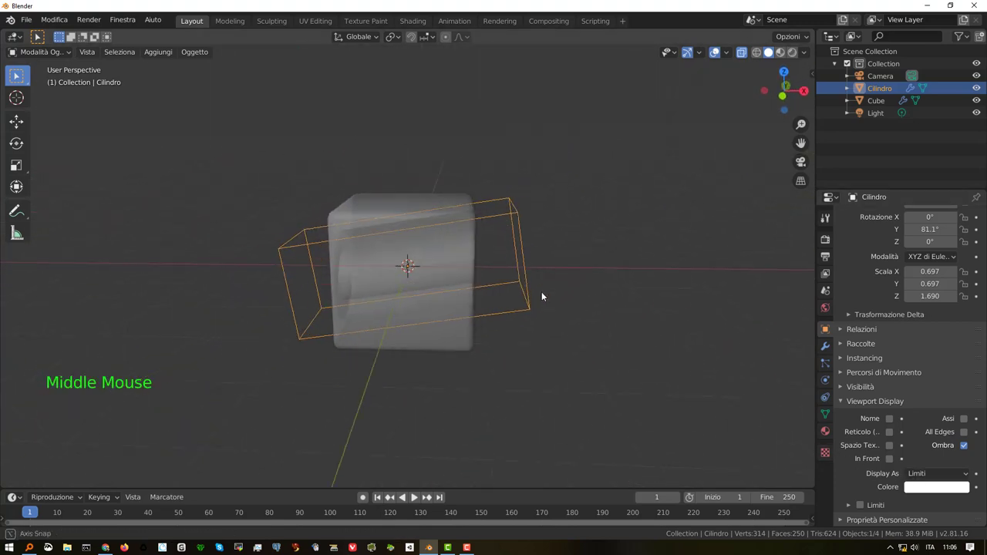
{"action": "middle_click", "coordinate": [719, 47]}
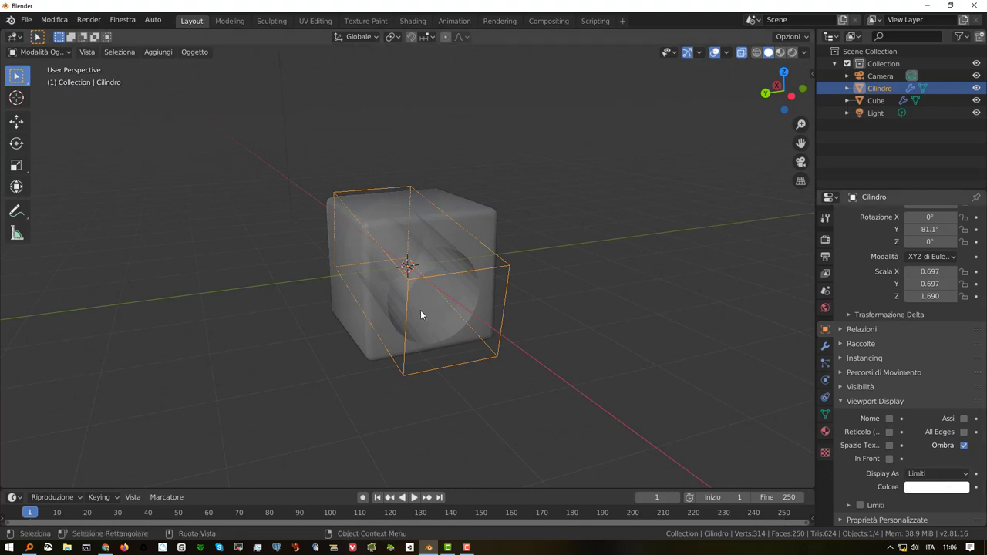
{"action": "middle_click", "coordinate": [398, 306]}
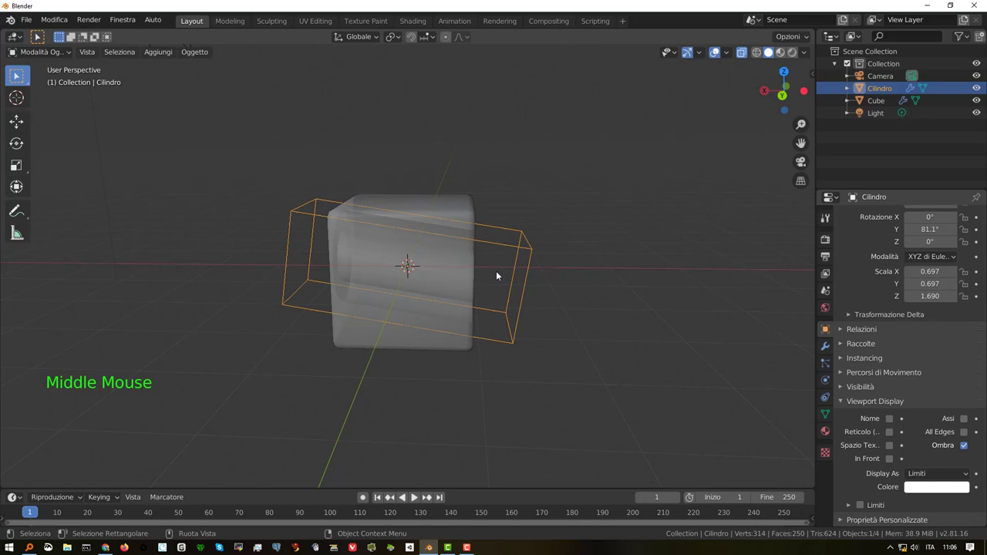
Step: In Edit Mode, scale down one end loop of Cilindro so the hole becomes a tapered cone
{"action": "middle_click", "coordinate": [506, 277]}
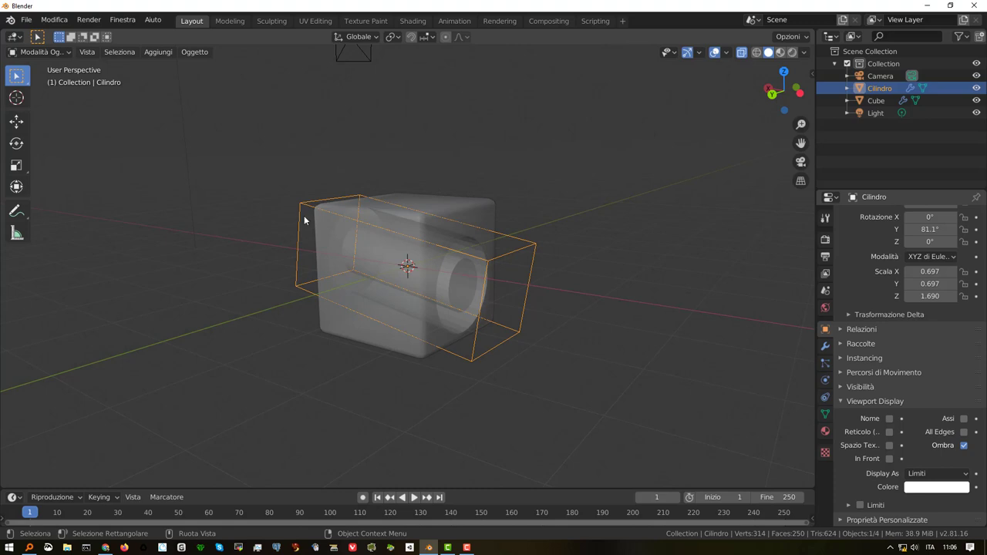
{"action": "key", "text": "Tab"}
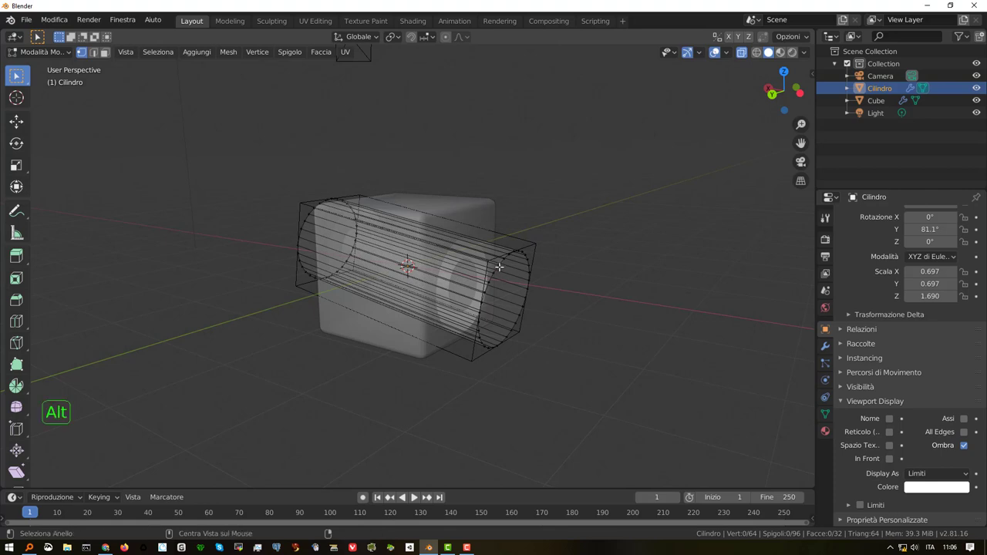
{"action": "left_click", "coordinate": [720, 46]}
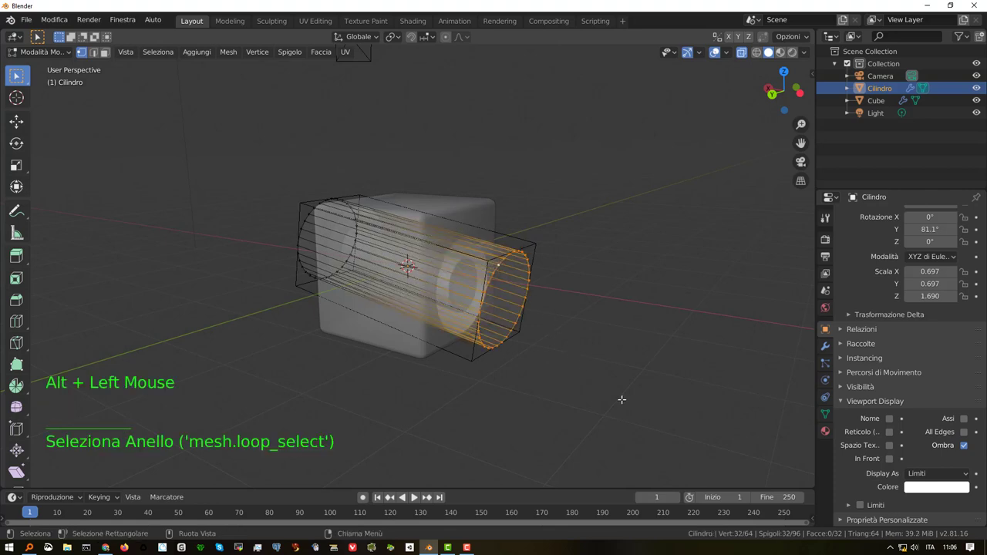
{"action": "key", "text": "s"}
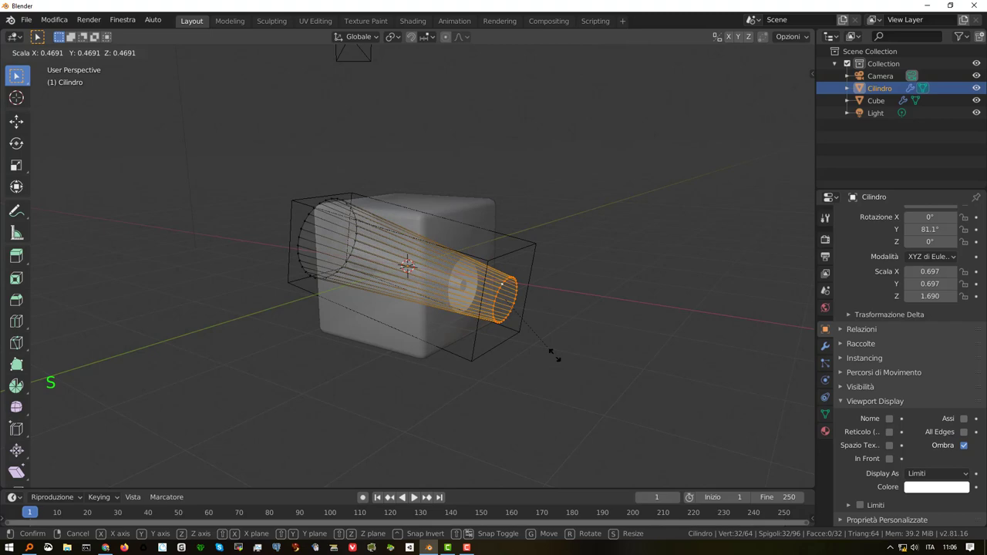
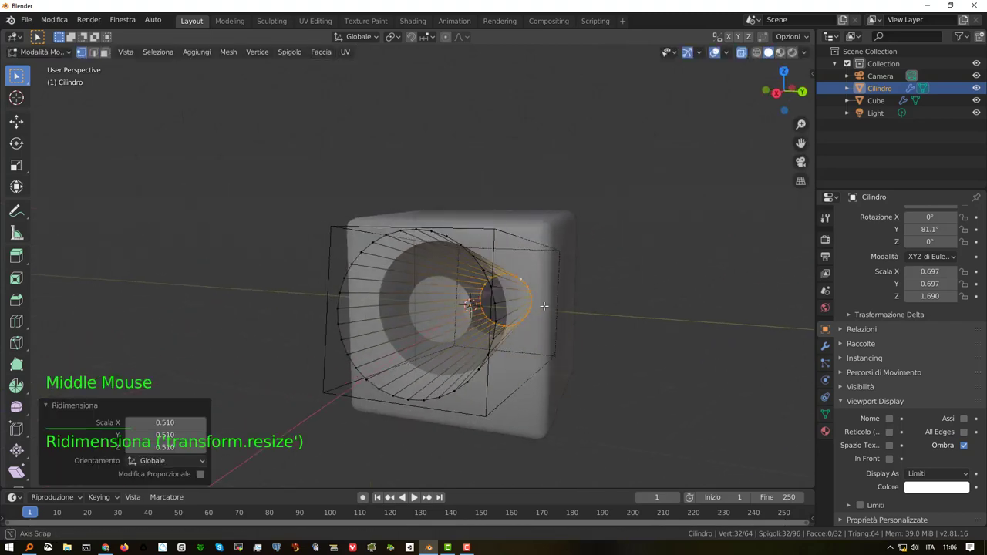
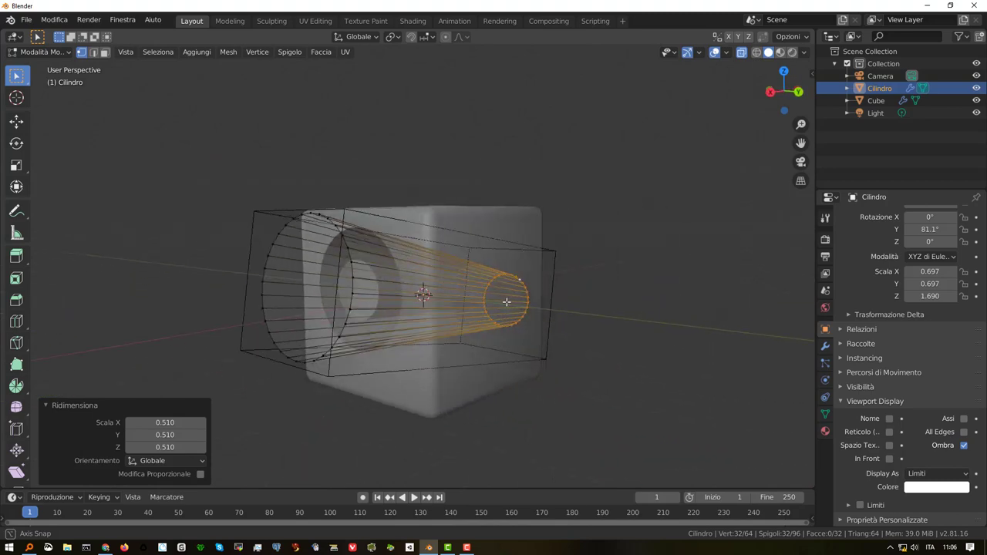
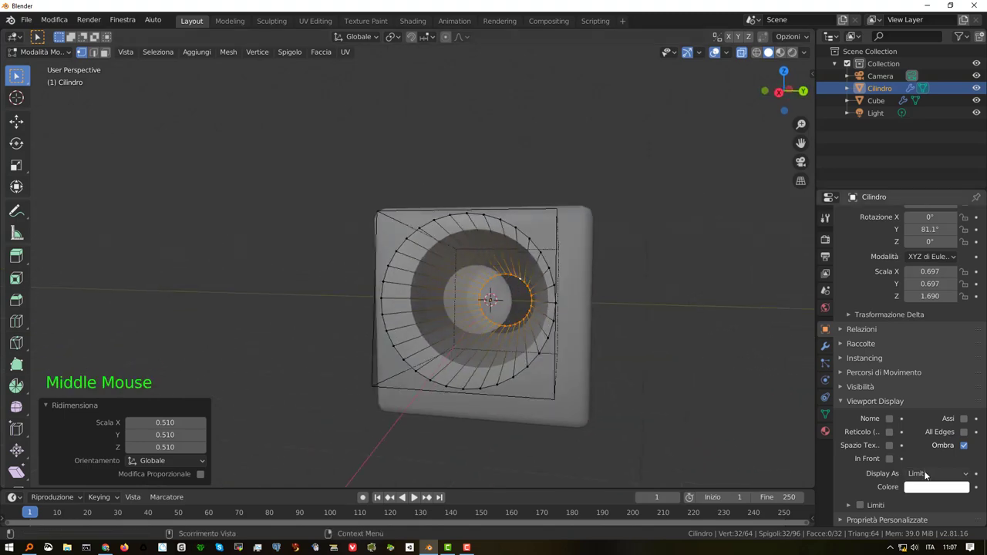
{"action": "key", "text": "Tab"}
Step: Select the bevelled Cube in the viewport, ready to duplicate it
{"action": "middle_click", "coordinate": [546, 307]}
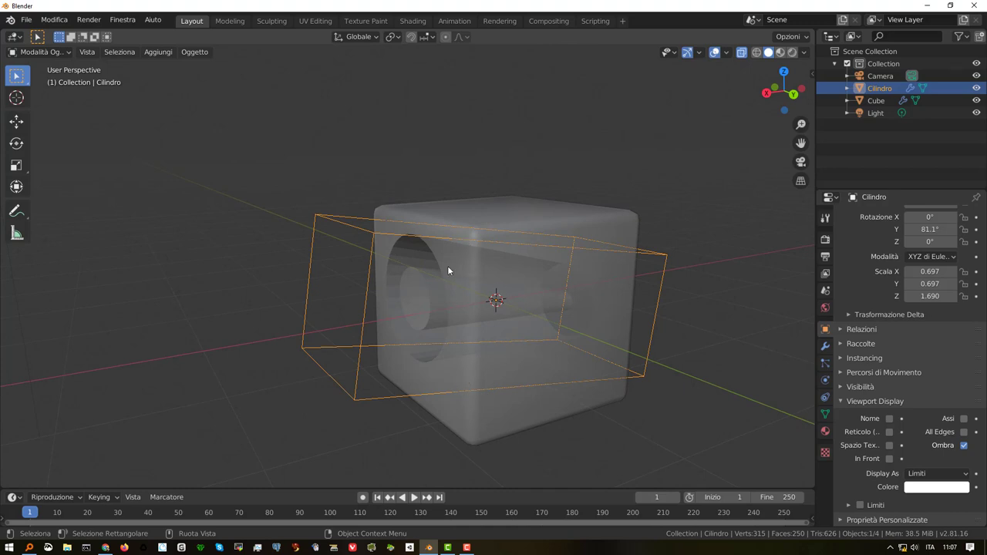
{"action": "middle_click", "coordinate": [461, 254]}
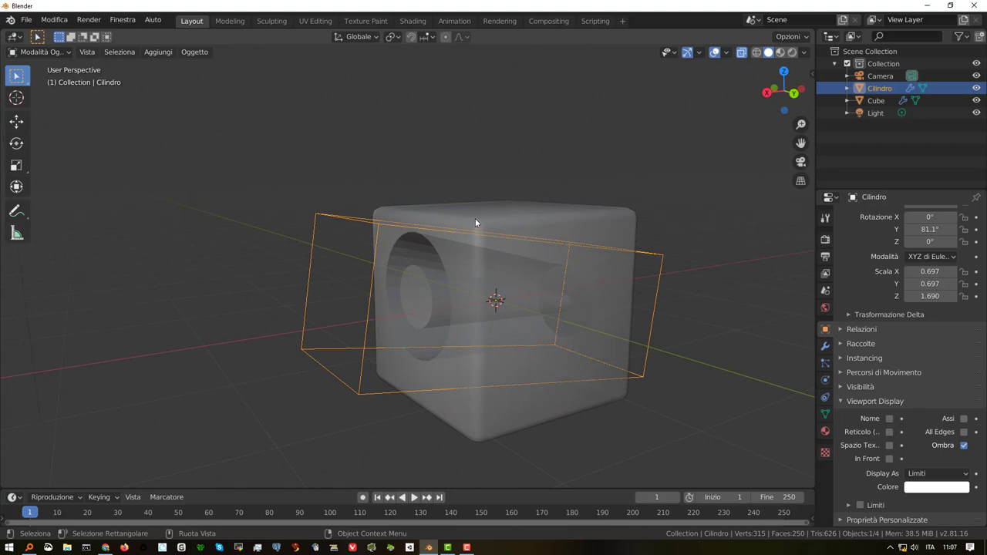
{"action": "left_click", "coordinate": [476, 219]}
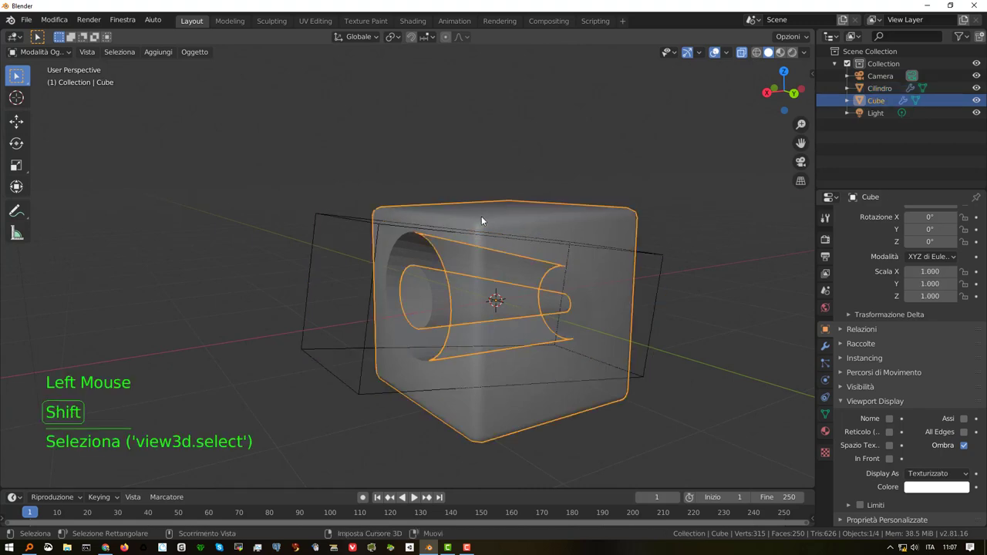
Step: Duplicate the cube in place as Cube.001, expand both Outliner entries and select Cube.001
{"action": "key", "text": "shift+d"}
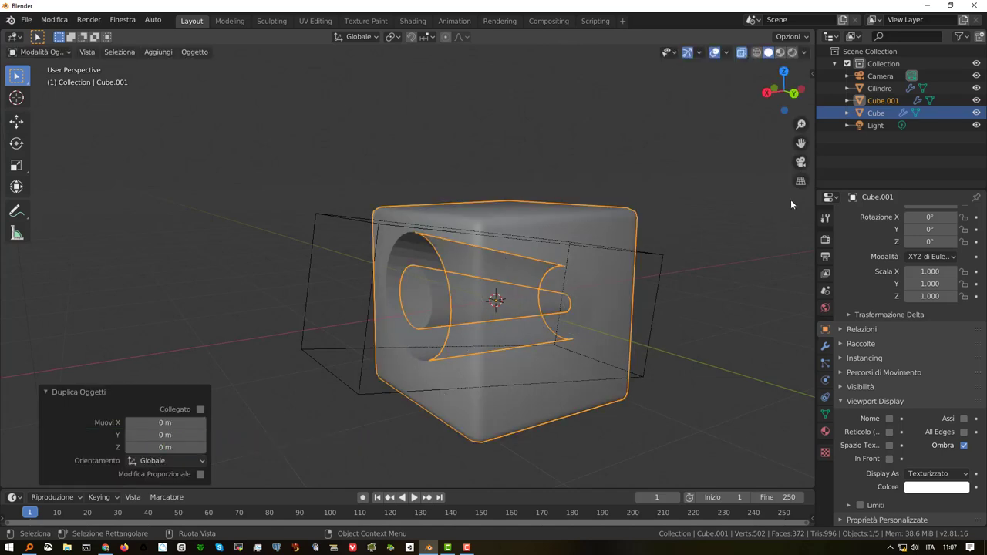
{"action": "left_click", "coordinate": [847, 115]}
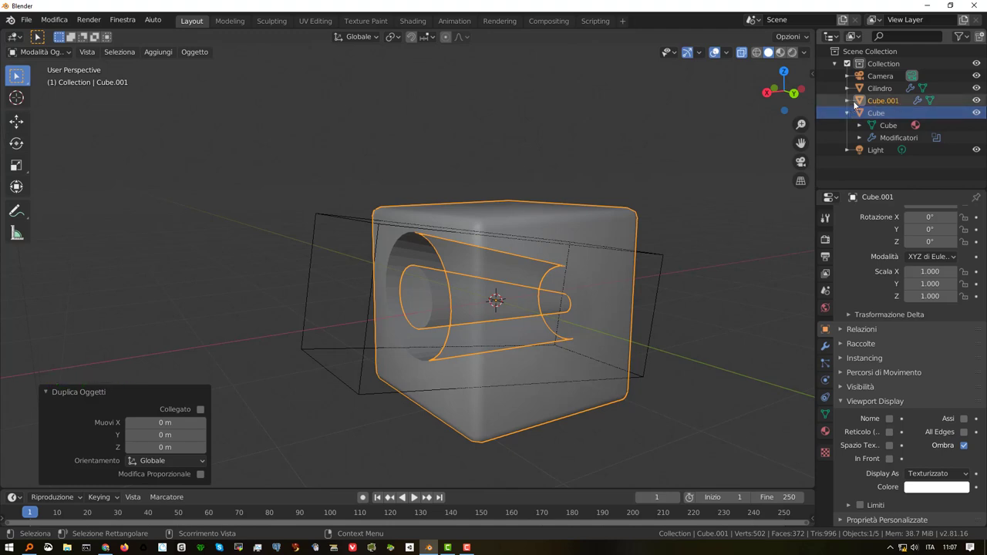
{"action": "left_click", "coordinate": [847, 103]}
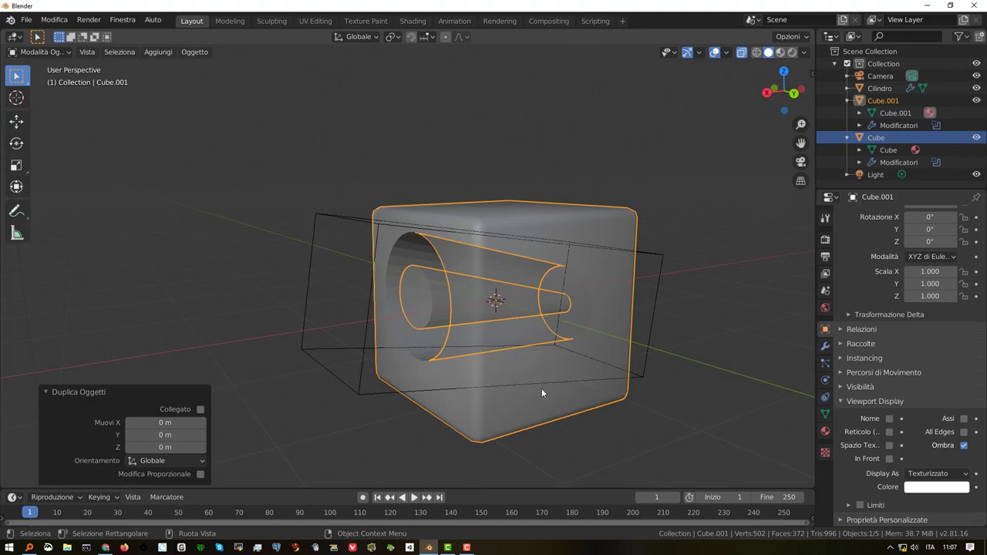
{"action": "left_click", "coordinate": [880, 101]}
Step: Scale Cube.001 down uniformly to about 0.922 inside the original cube
{"action": "key", "text": "s"}
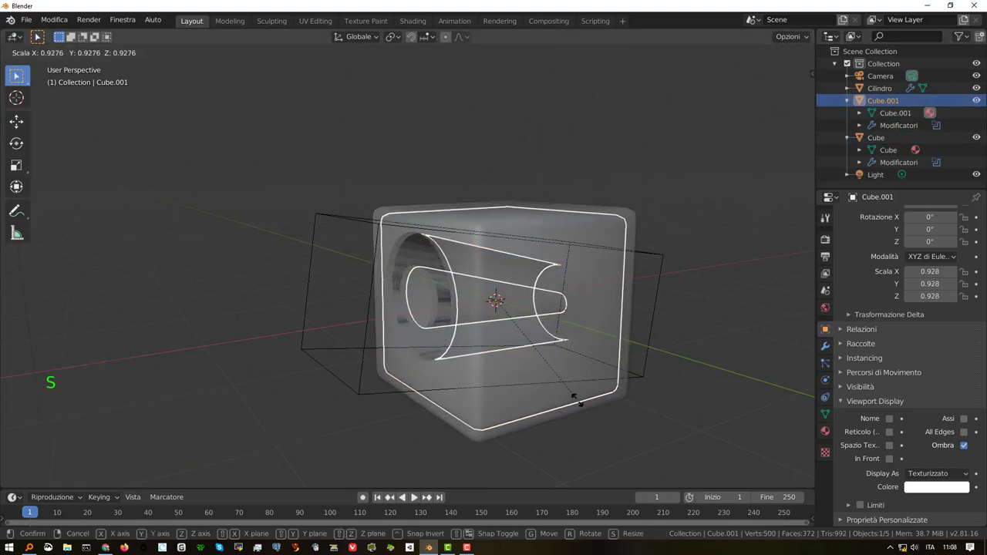
{"action": "middle_click", "coordinate": [498, 368]}
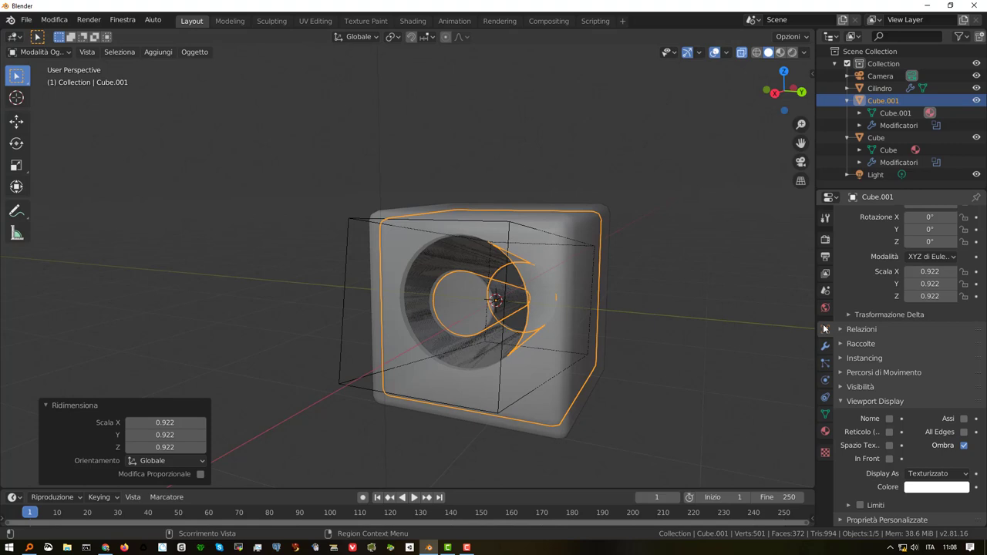
Step: Set Cube.001's Boolean with the cylinder to Intersect, leaving a tapered plug
{"action": "left_click", "coordinate": [828, 349]}
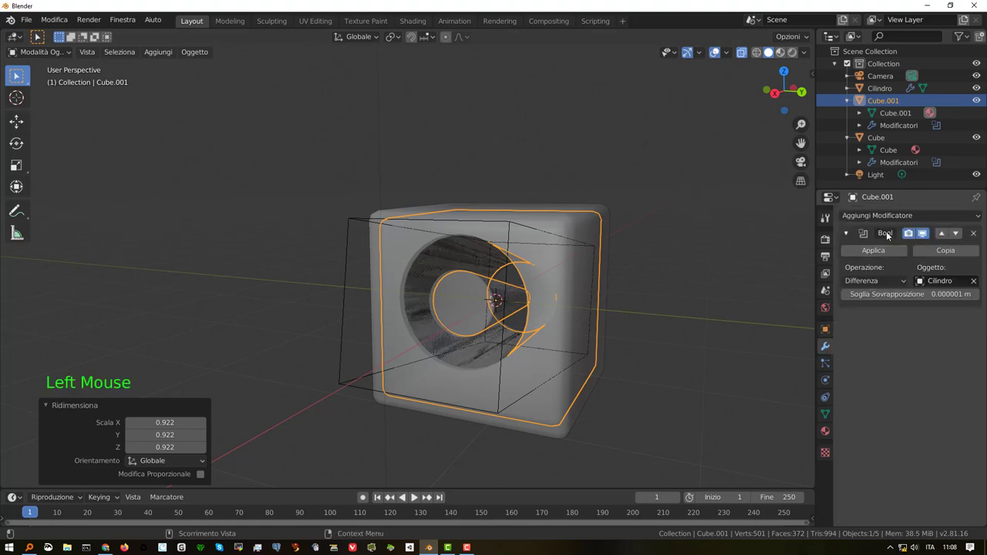
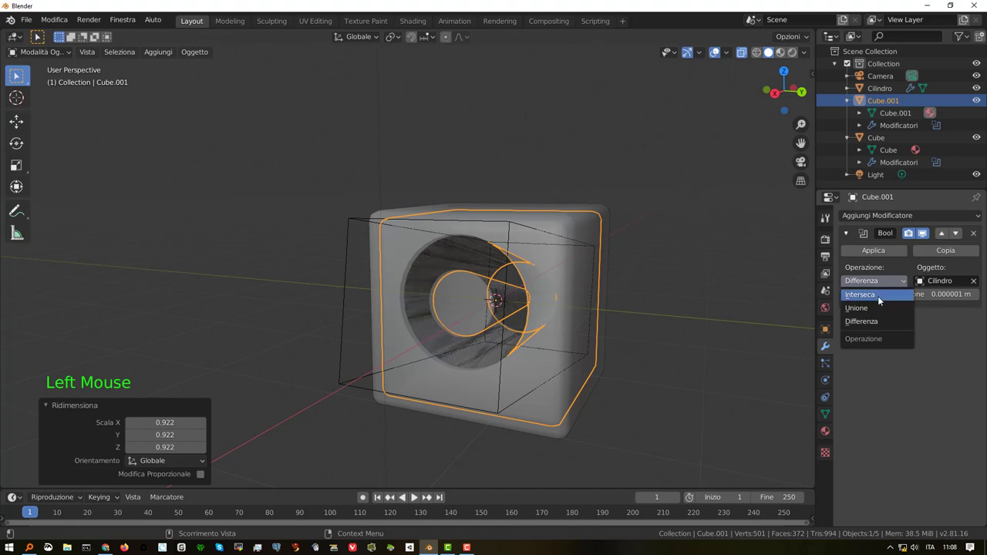
{"action": "middle_click", "coordinate": [564, 293]}
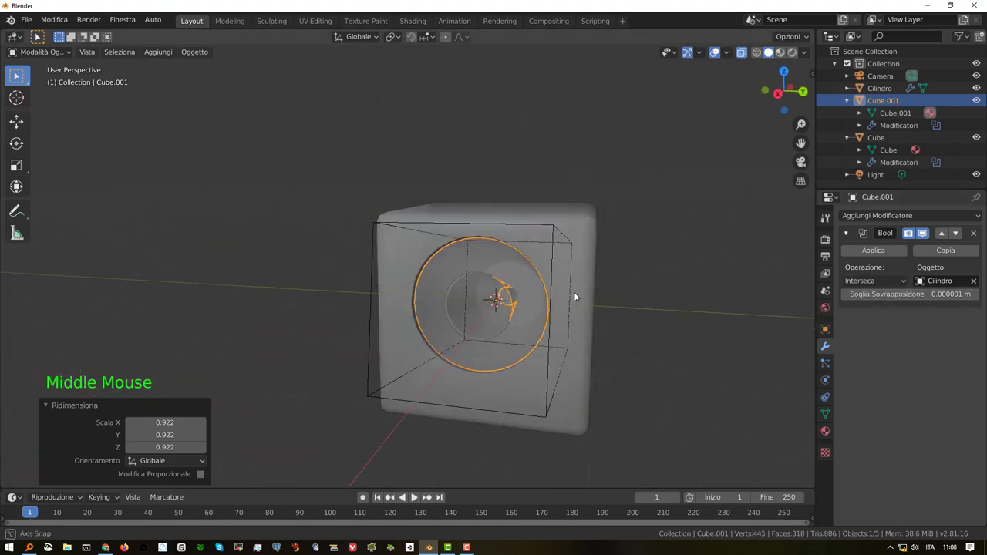
{"action": "middle_click", "coordinate": [532, 280]}
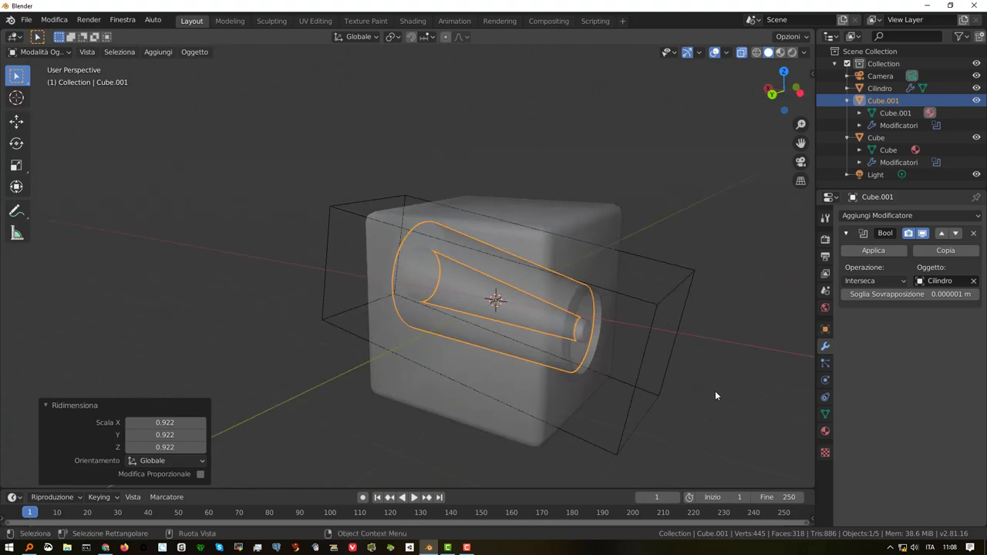
Step: Deselect everything and inspect the cube and plug from both sides
{"action": "left_click", "coordinate": [719, 393]}
{"action": "middle_click", "coordinate": [616, 338]}
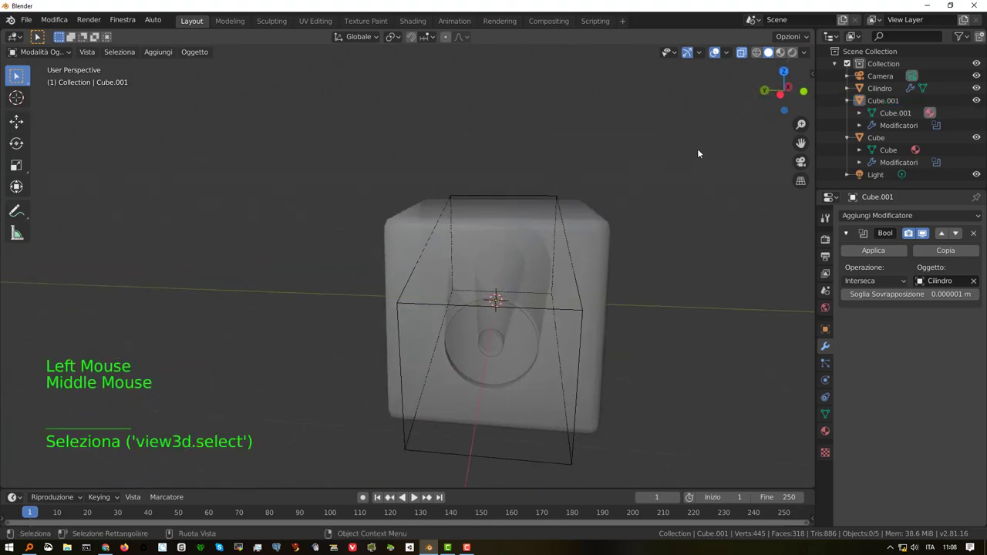
{"action": "left_click", "coordinate": [508, 292]}
{"action": "middle_click", "coordinate": [513, 286]}
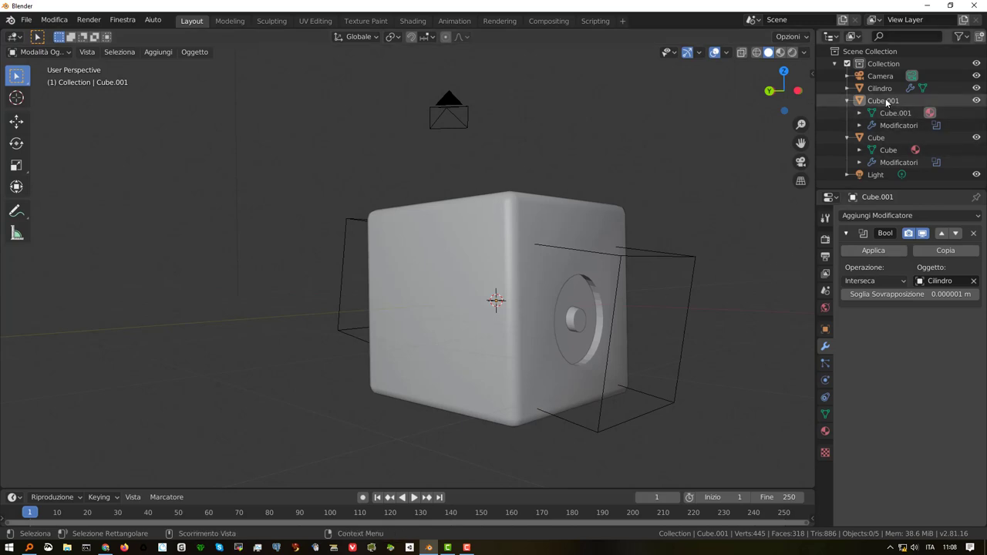
Step: Scale the plug Cube.001 up to about 1.04 so it fills the funnel hole
{"action": "left_click", "coordinate": [888, 100]}
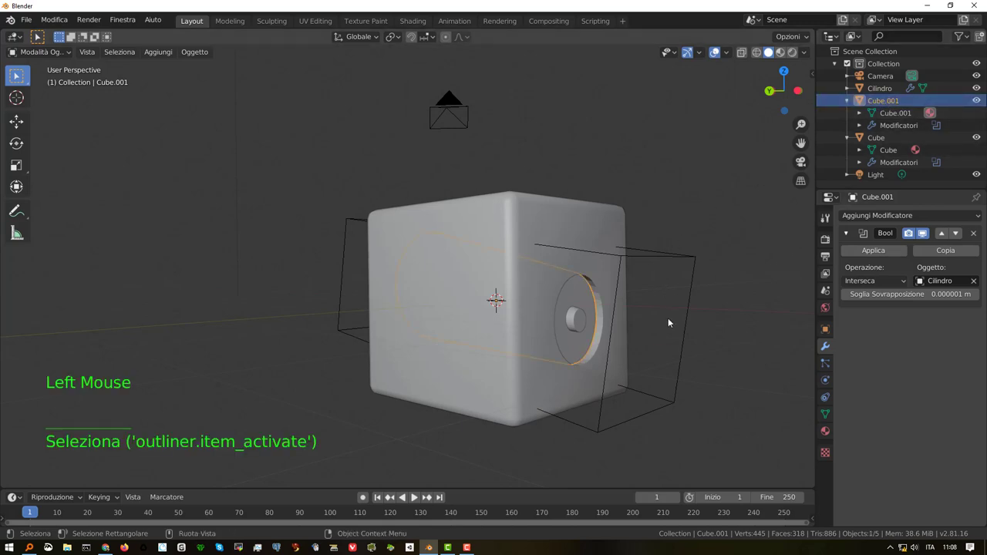
{"action": "key", "text": "s"}
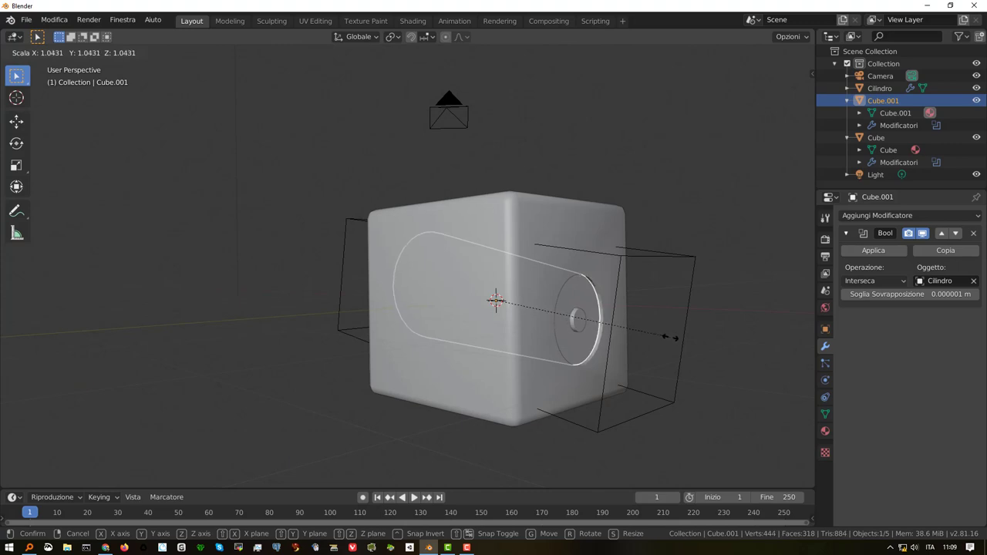
{"action": "middle_click", "coordinate": [645, 326]}
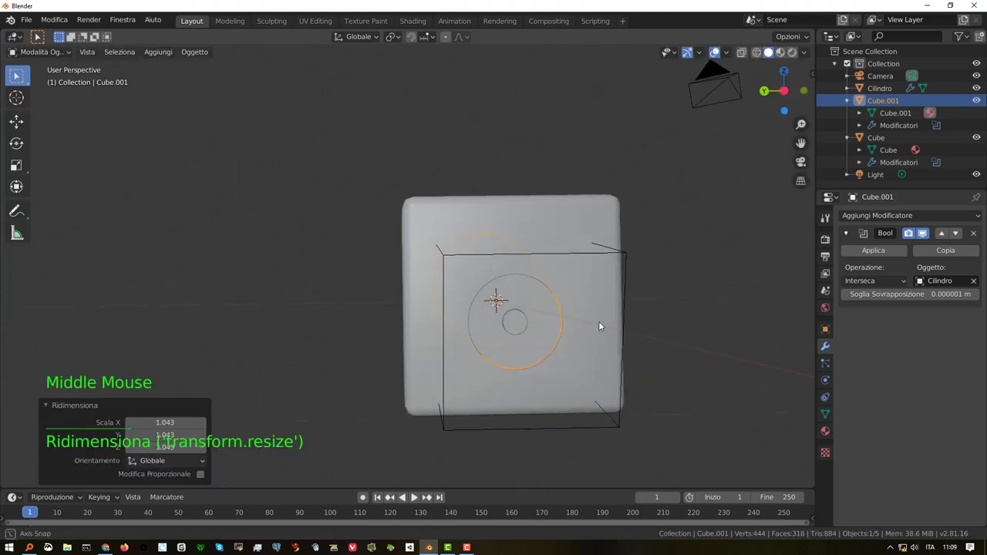